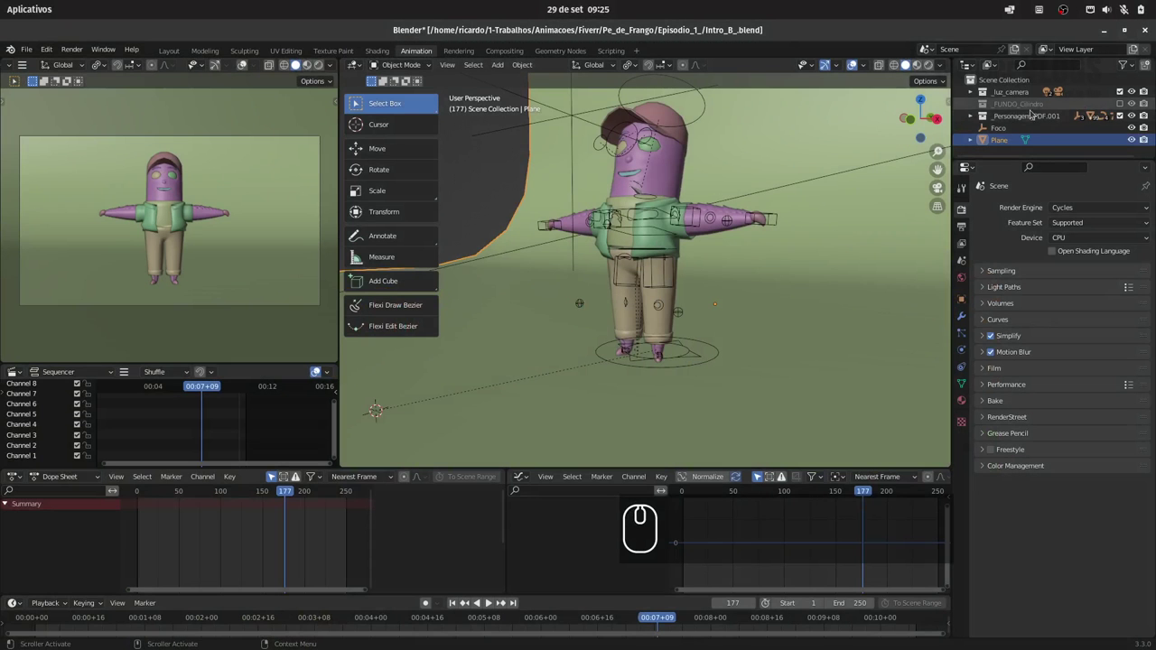
- Group the background cylinder and Plane into a new collection
{"action": "left_click_drag", "start_coordinate": [996, 141], "coordinate": [1027, 106]}
{"action": "left_click", "coordinate": [1032, 108]}
{"action": "right_click", "coordinate": [1014, 108]}
{"action": "left_click", "coordinate": [928, 186]}
{"action": "left_click", "coordinate": [1017, 83]}
- Rename the new collection to _fundo and add another collection
{"action": "right_click", "coordinate": [1011, 83]}
{"action": "left_click", "coordinate": [982, 84]}
{"action": "left_click", "coordinate": [1013, 117]}
{"action": "type", "text": "_fundo"}
{"action": "key", "text": "Return"}
{"action": "left_click_drag", "start_coordinate": [993, 140], "coordinate": [996, 125]}
{"action": "left_click_drag", "start_coordinate": [977, 117], "coordinate": [1021, 141]}
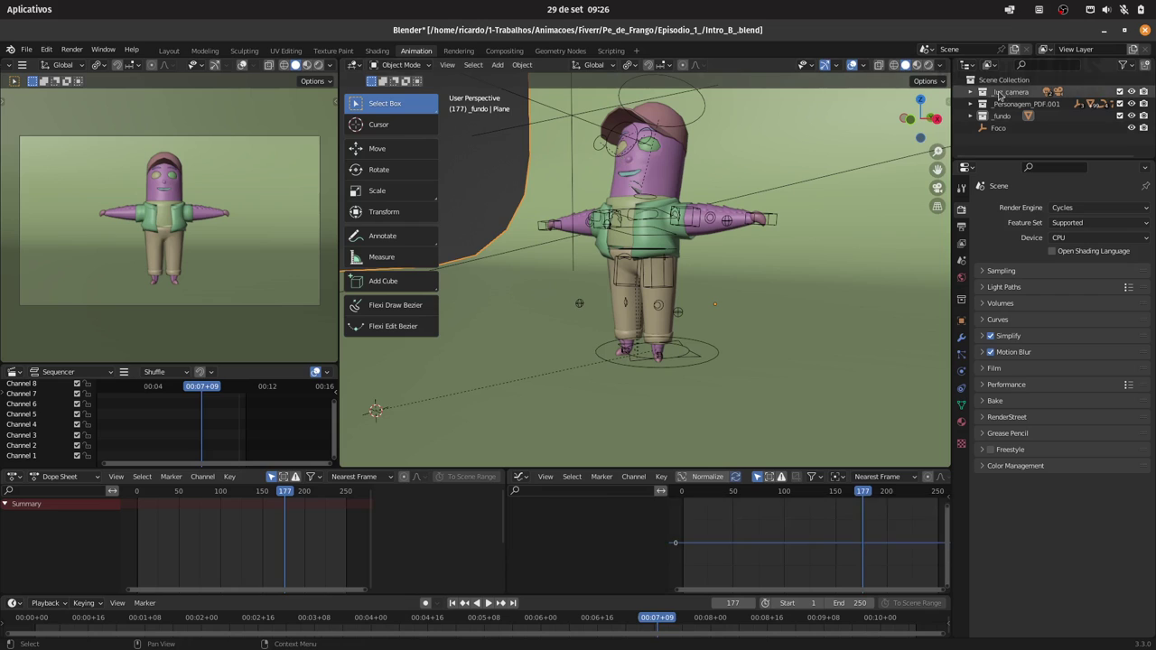
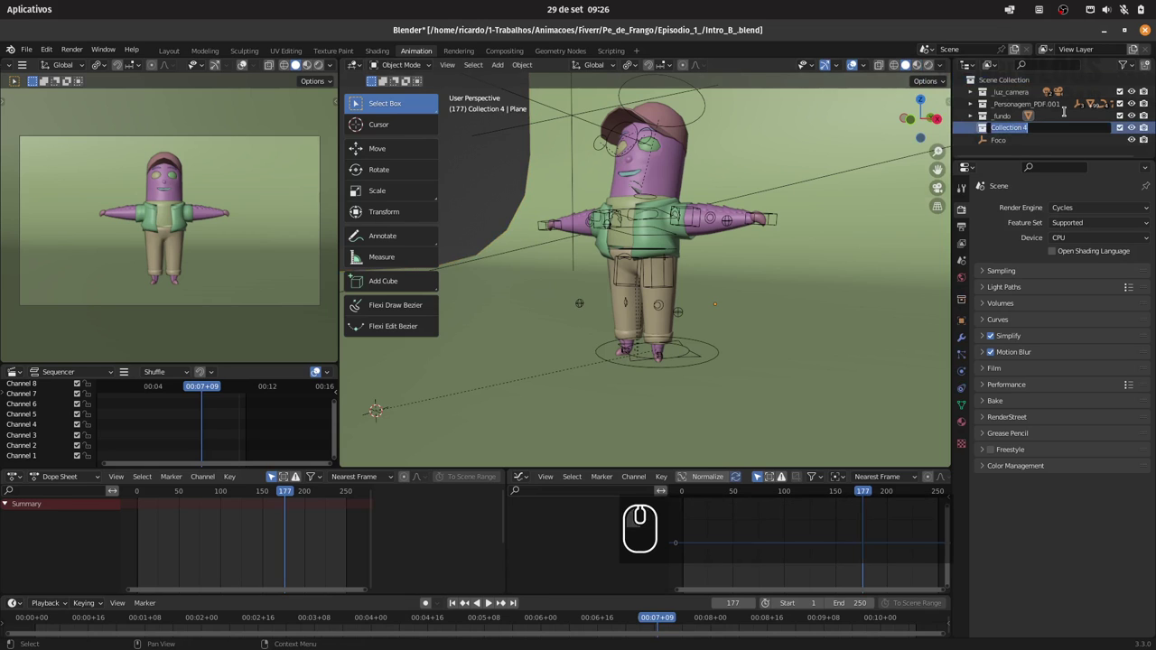
- Rename the added collection to _particulas
{"action": "type", "text": "_particulas"}
{"action": "key", "text": "Return"}
{"action": "key", "text": "Return"}
{"action": "middle_click", "coordinate": [1022, 129]}
{"action": "left_click_drag", "start_coordinate": [1026, 126], "coordinate": [966, 133]}
{"action": "key", "text": "BackSpace"}
- Create a child collection inside _particulas named part
{"action": "left_click_drag", "start_coordinate": [966, 133], "coordinate": [1024, 140]}
{"action": "left_click", "coordinate": [1024, 140]}
{"action": "type", "text": "art"}
{"action": "key", "text": "Return"}
{"action": "left_click", "coordinate": [467, 91]}
{"action": "key", "text": "Return"}
- Make _particulas active and snap the 3D cursor to world origin, ready to add an object
{"action": "left_click", "coordinate": [467, 92]}
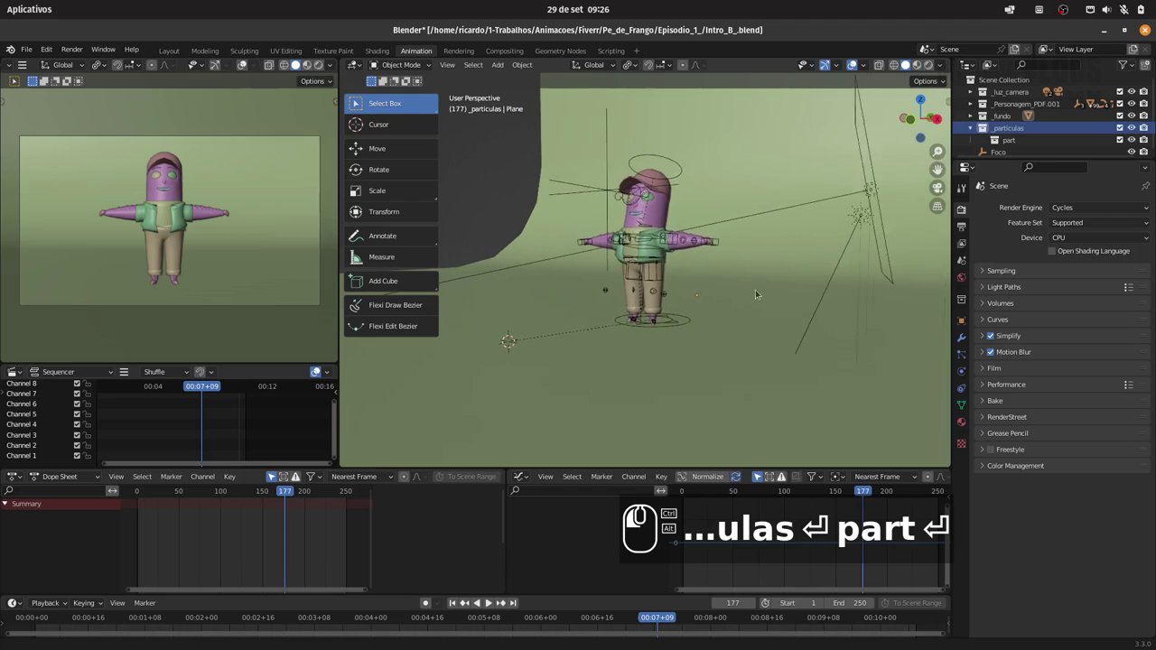
{"action": "key", "text": "BackSpace"}
{"action": "key", "text": "shift+s"}
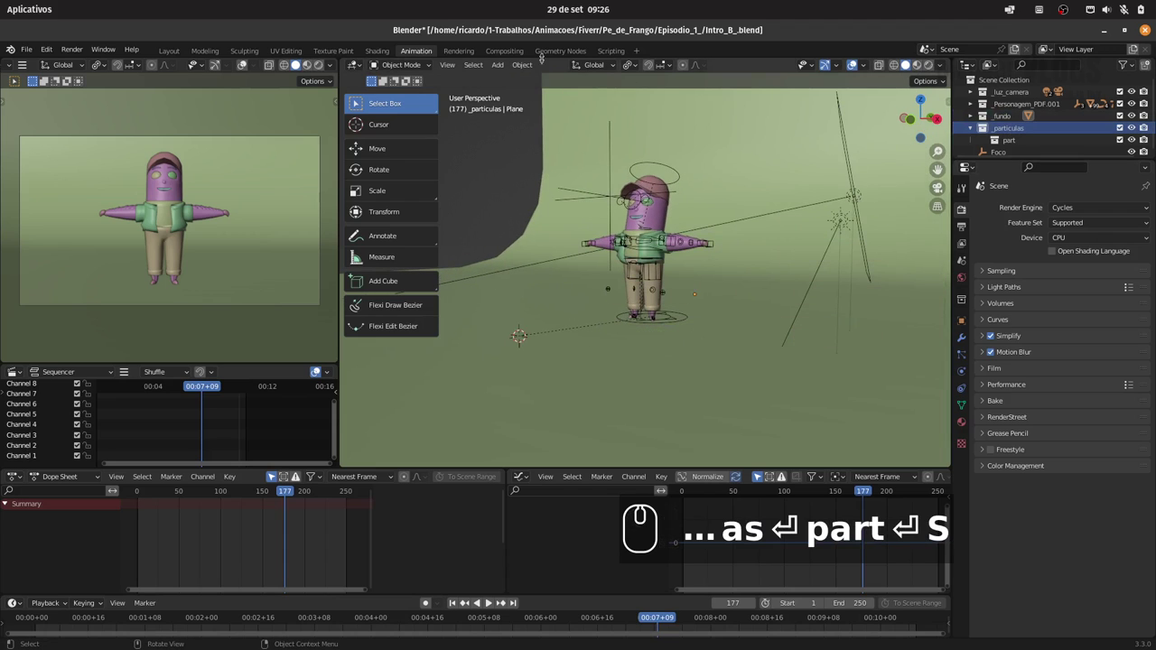
{"action": "left_click", "coordinate": [494, 67]}
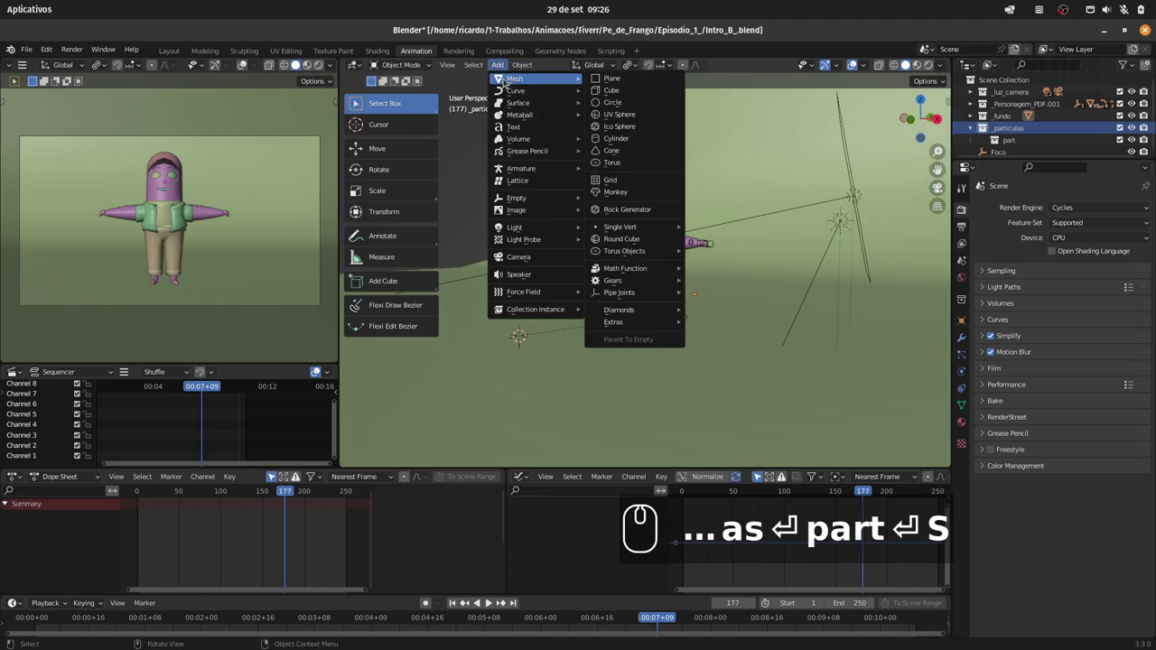
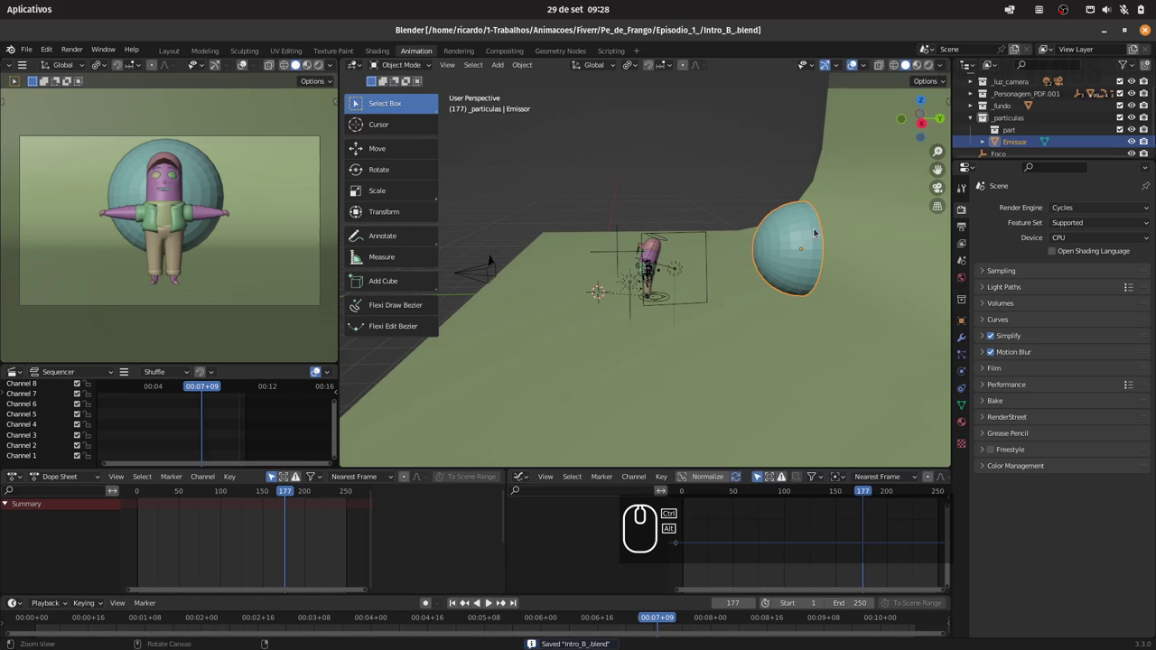
- Make the part collection active and orbit around the Emissor sphere and character
{"action": "left_click", "coordinate": [812, 227]}
{"action": "left_click_drag", "start_coordinate": [804, 238], "coordinate": [1009, 130]}
{"action": "left_click_drag", "start_coordinate": [1009, 130], "coordinate": [573, 176]}
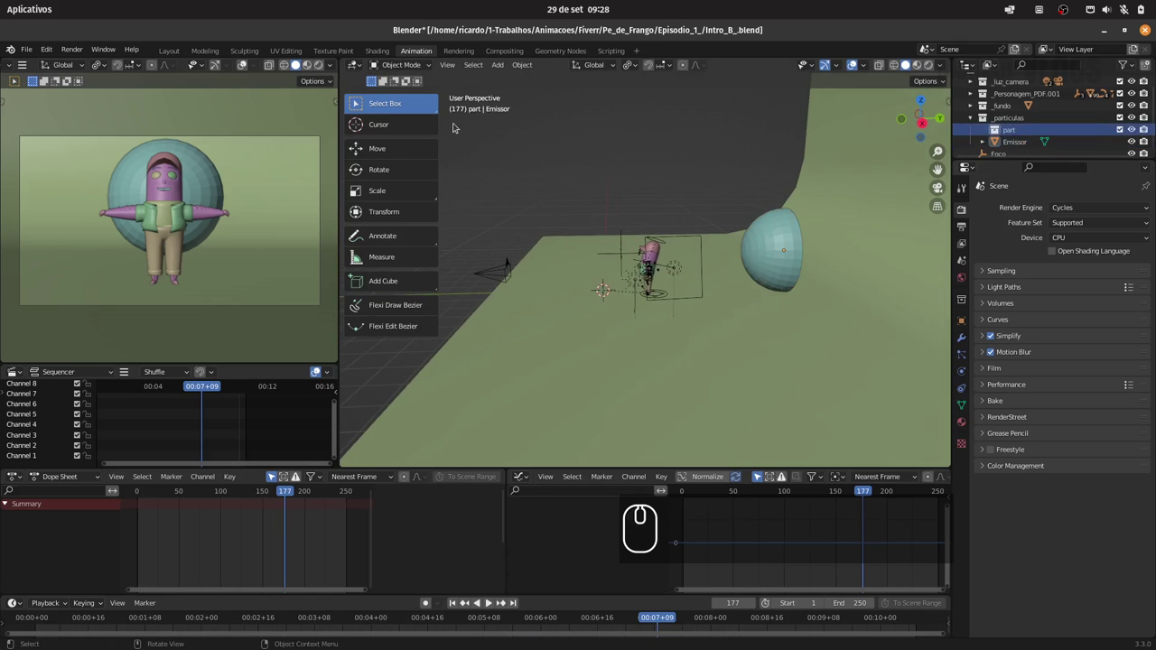
- Add a Bezier Circle in part with resolution 36 and a flat 2D shape
{"action": "left_click", "coordinate": [497, 63]}
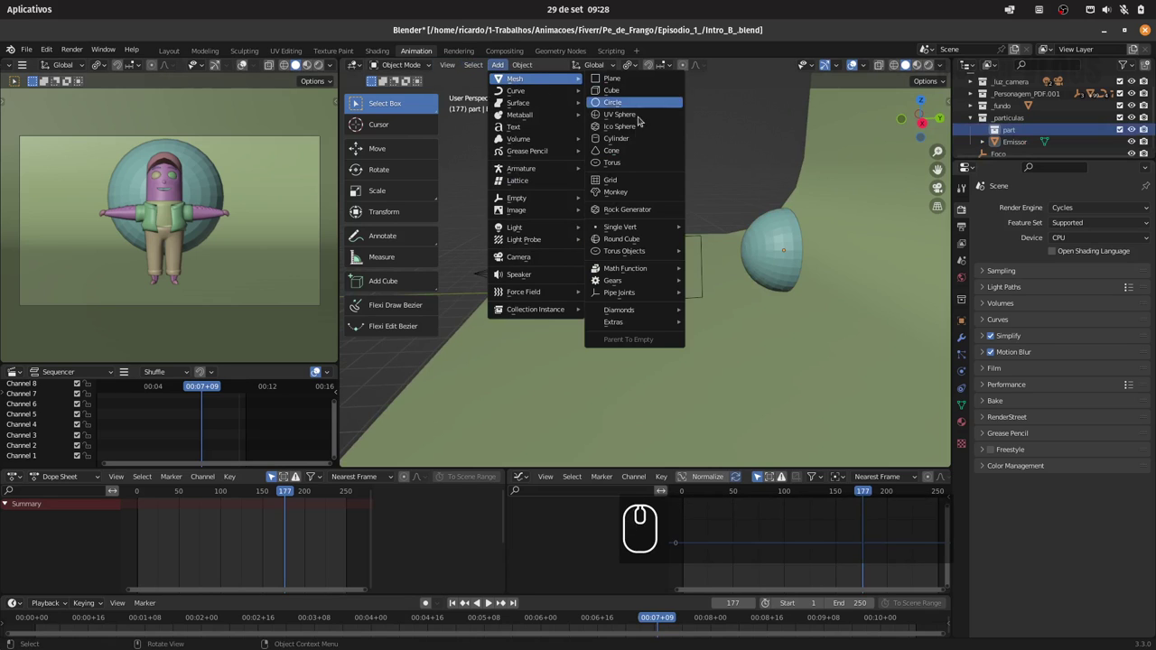
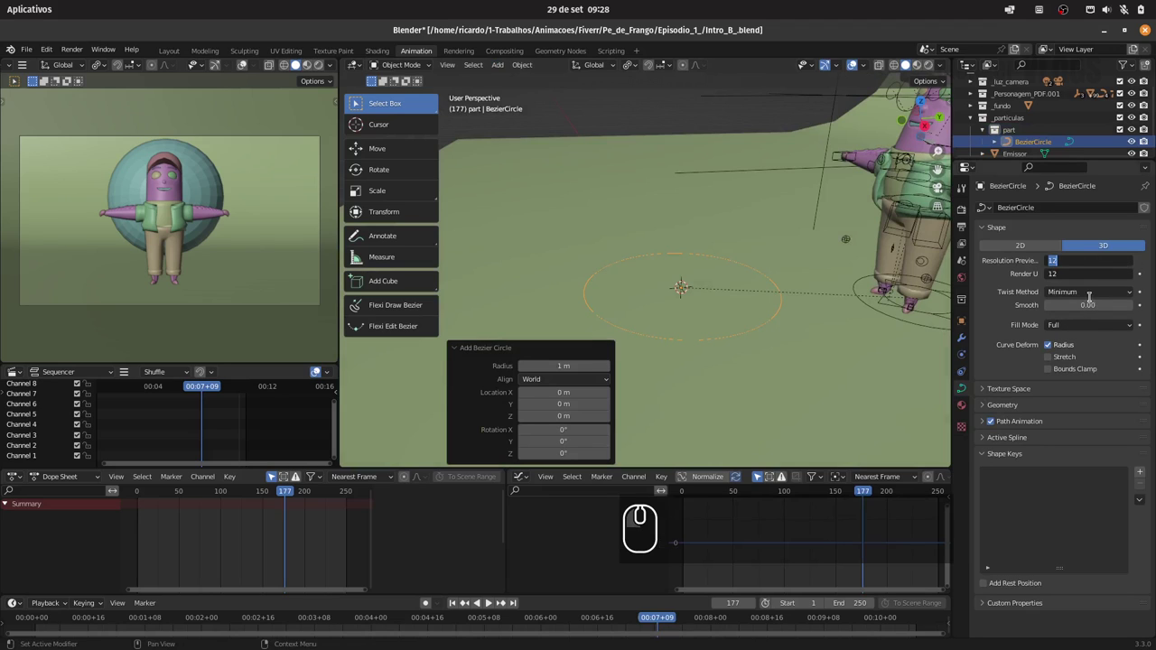
{"action": "type", "text": "36"}
{"action": "key", "text": "Return"}
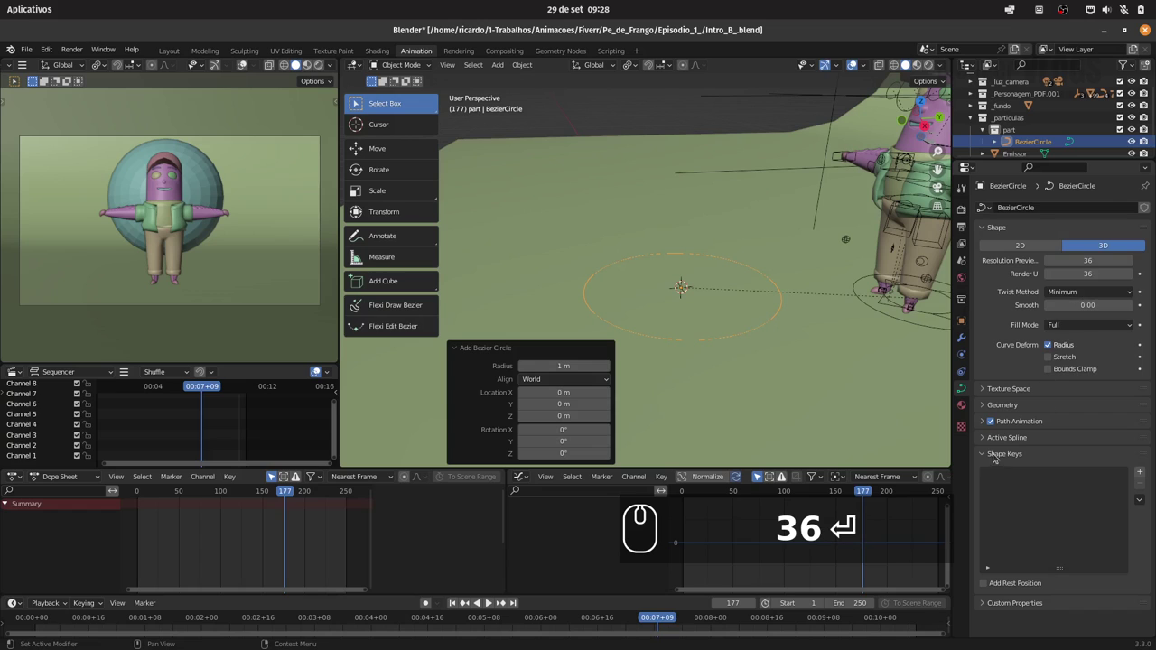
{"action": "left_click", "coordinate": [1003, 450]}
{"action": "left_click_drag", "start_coordinate": [1021, 402], "coordinate": [1072, 253]}
{"action": "left_click", "coordinate": [1034, 246]}
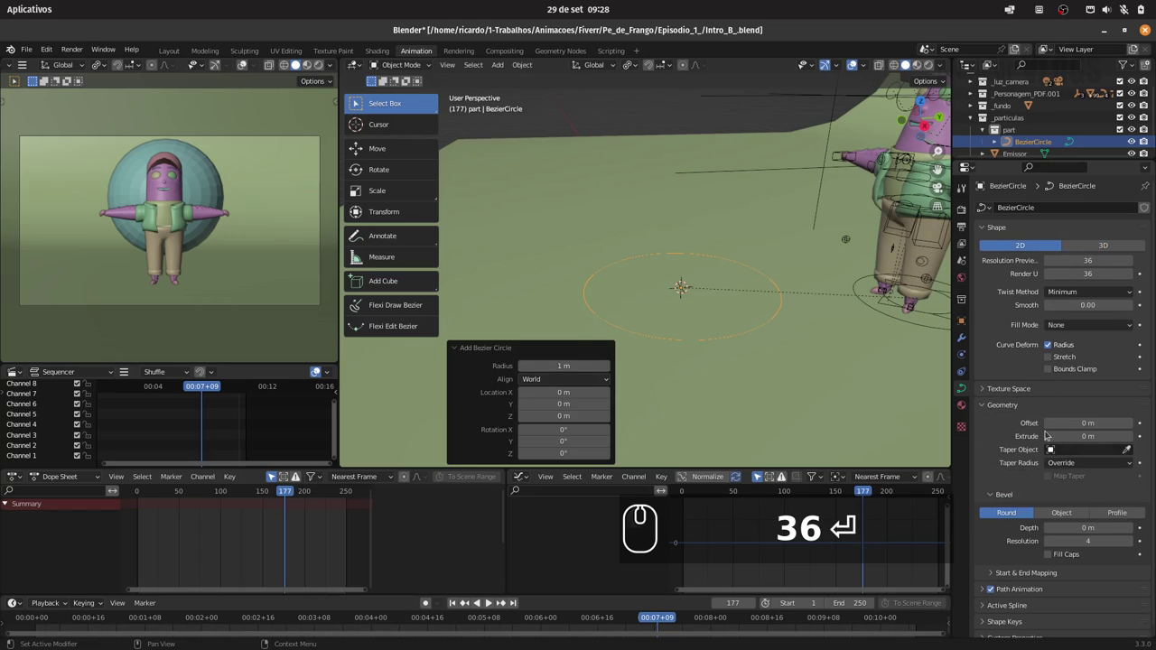
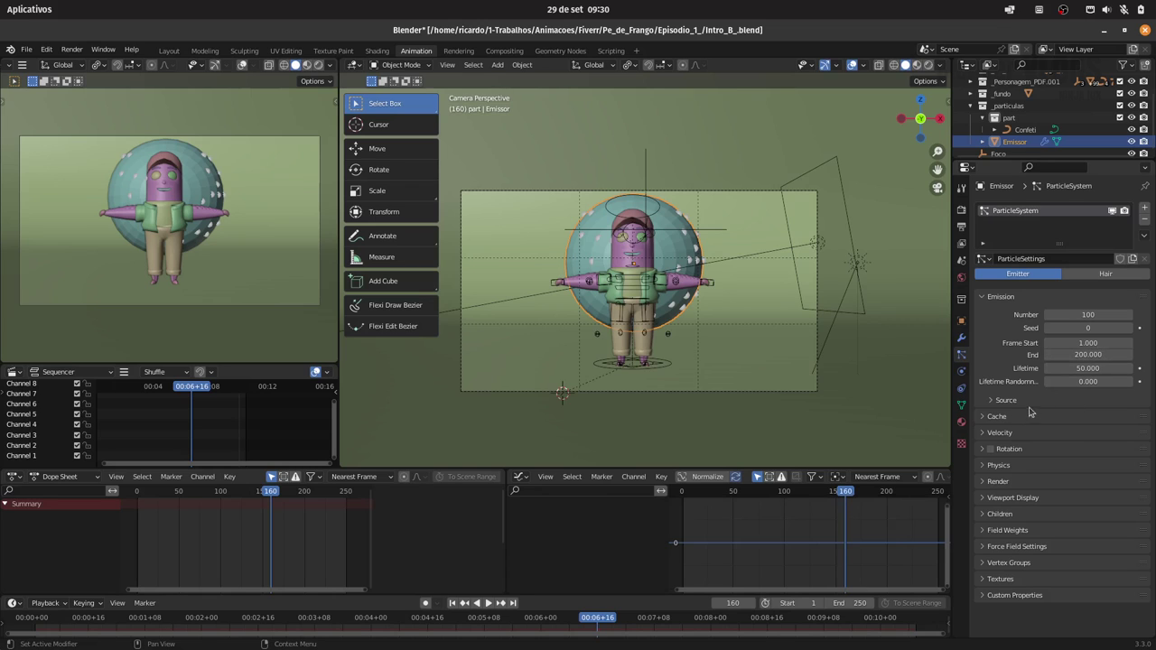
- Render the Emissor particles as the part collection with Pick Random enabled
{"action": "left_click_drag", "start_coordinate": [1026, 407], "coordinate": [1016, 478]}
{"action": "left_click_drag", "start_coordinate": [1011, 482], "coordinate": [1037, 484]}
{"action": "left_click_drag", "start_coordinate": [1018, 499], "coordinate": [1076, 503]}
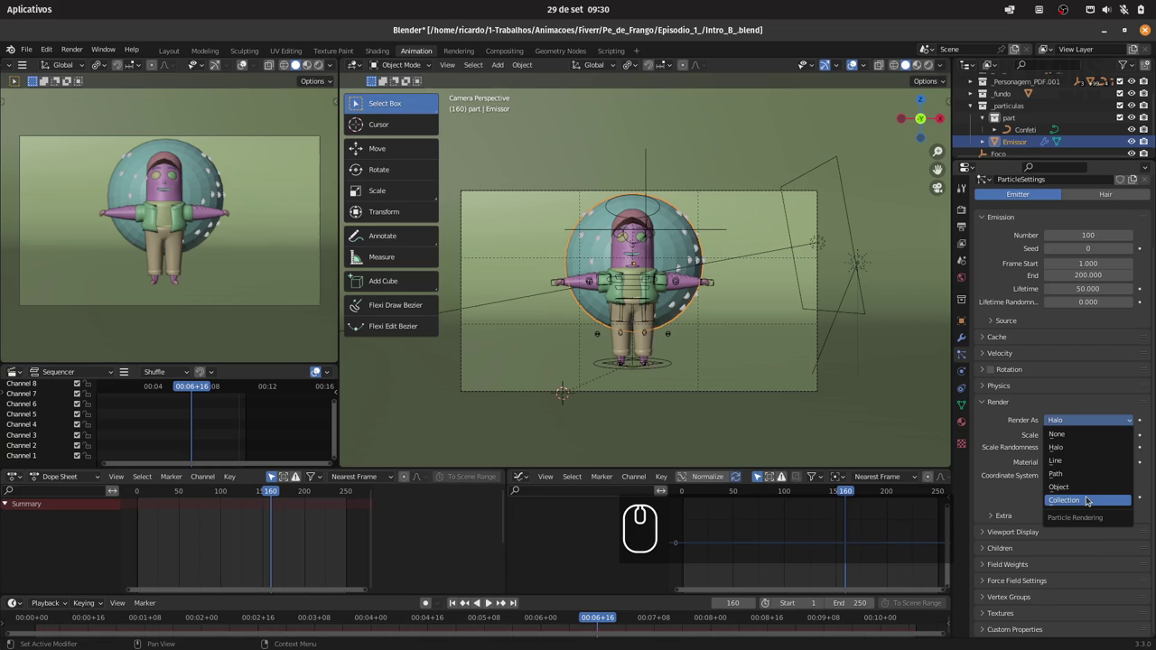
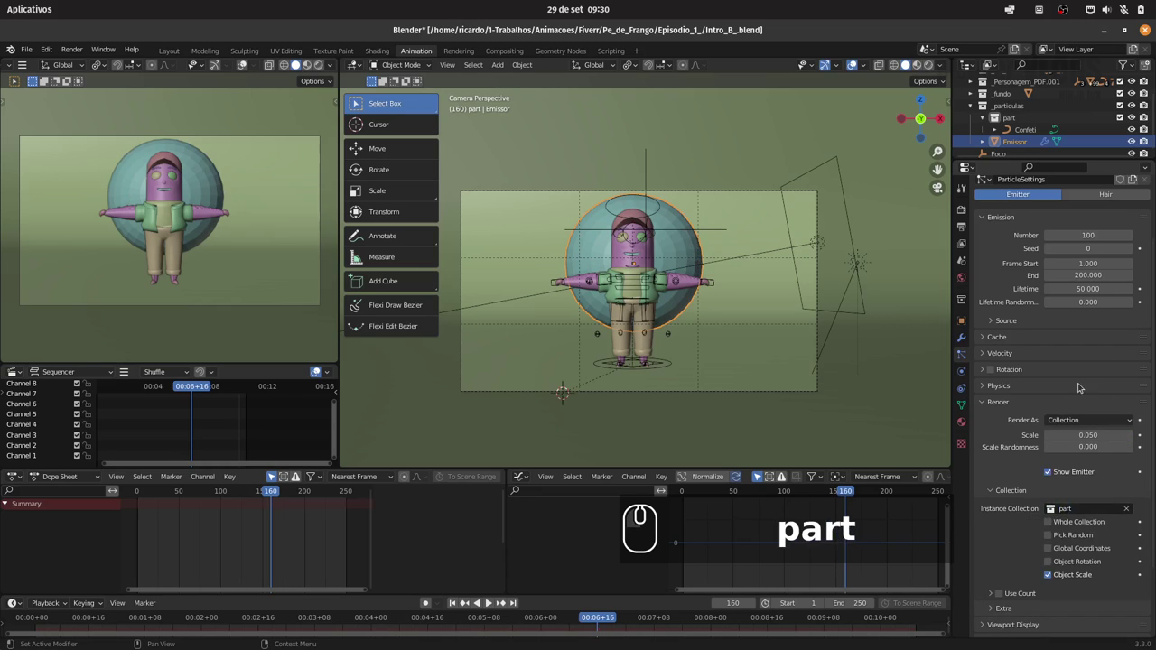
{"action": "left_click", "coordinate": [1060, 537]}
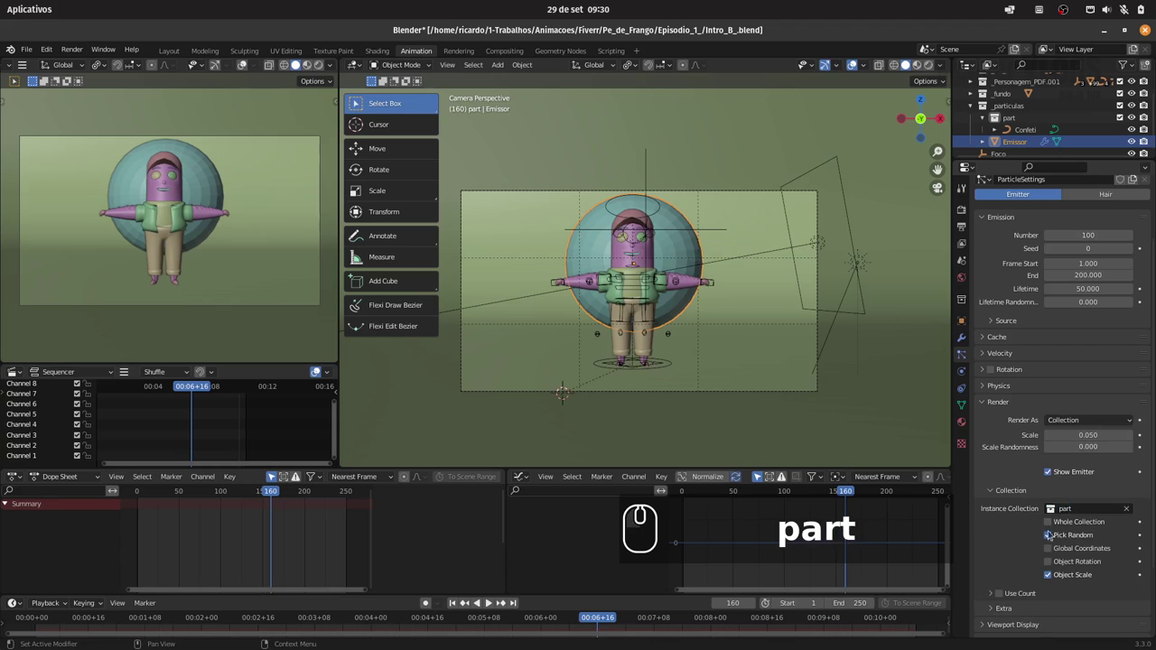
{"action": "left_click", "coordinate": [1017, 544]}
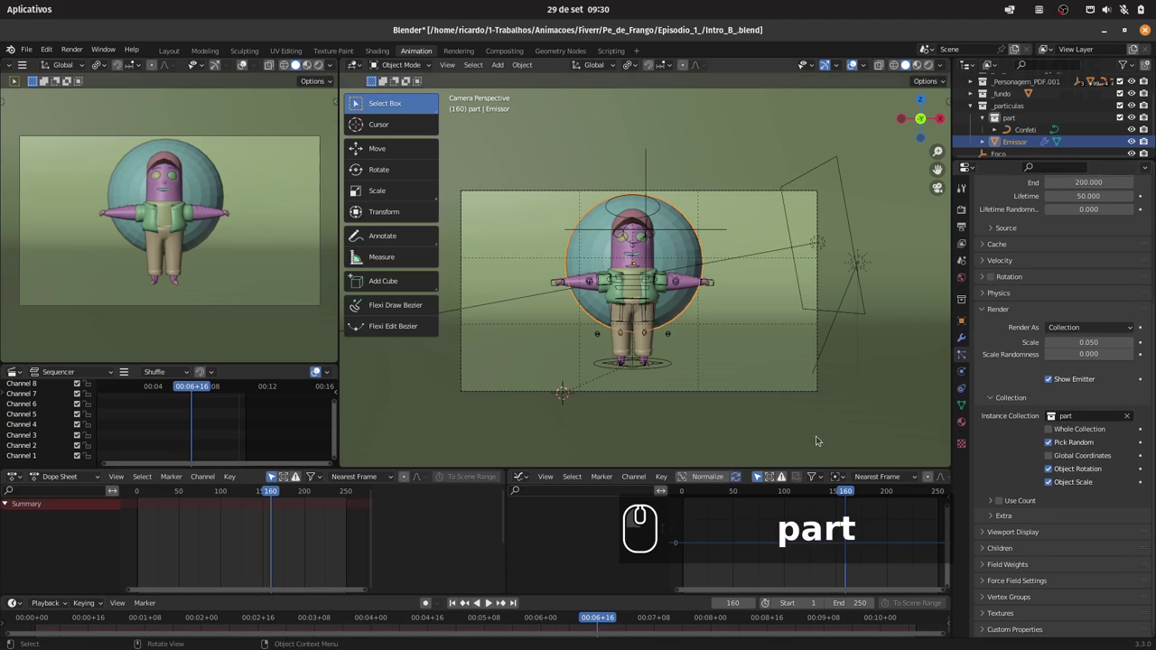
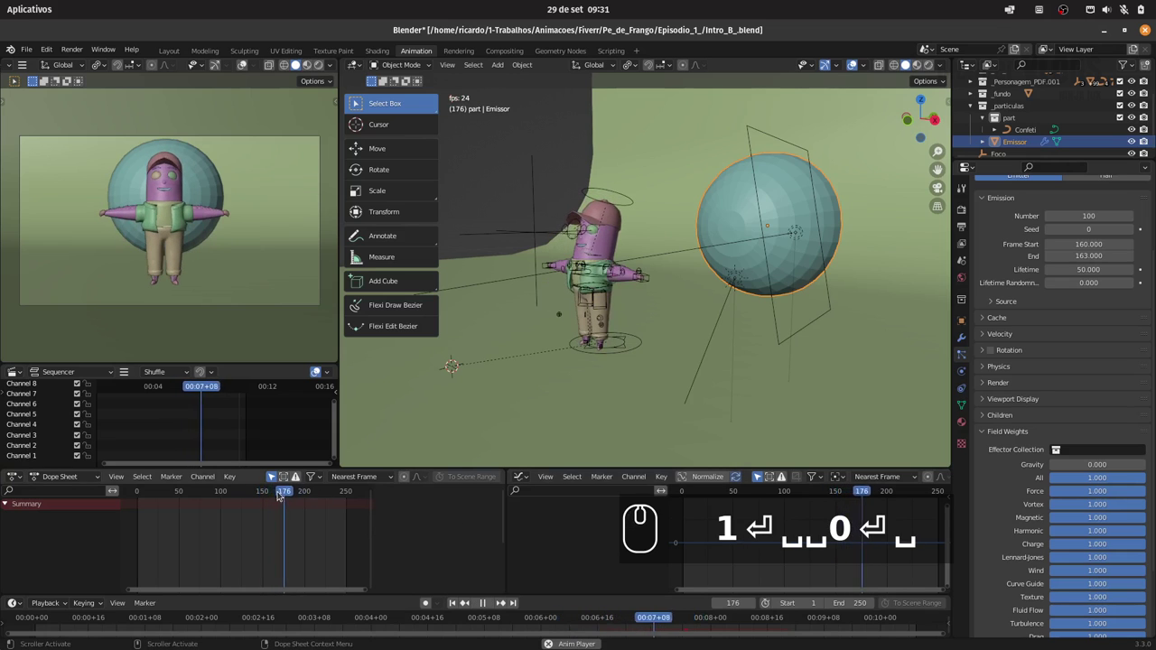
- Inspect the emitter sphere from the side and review its particle settings
{"action": "key", "text": "space"}
{"action": "left_click_drag", "start_coordinate": [769, 266], "coordinate": [813, 226]}
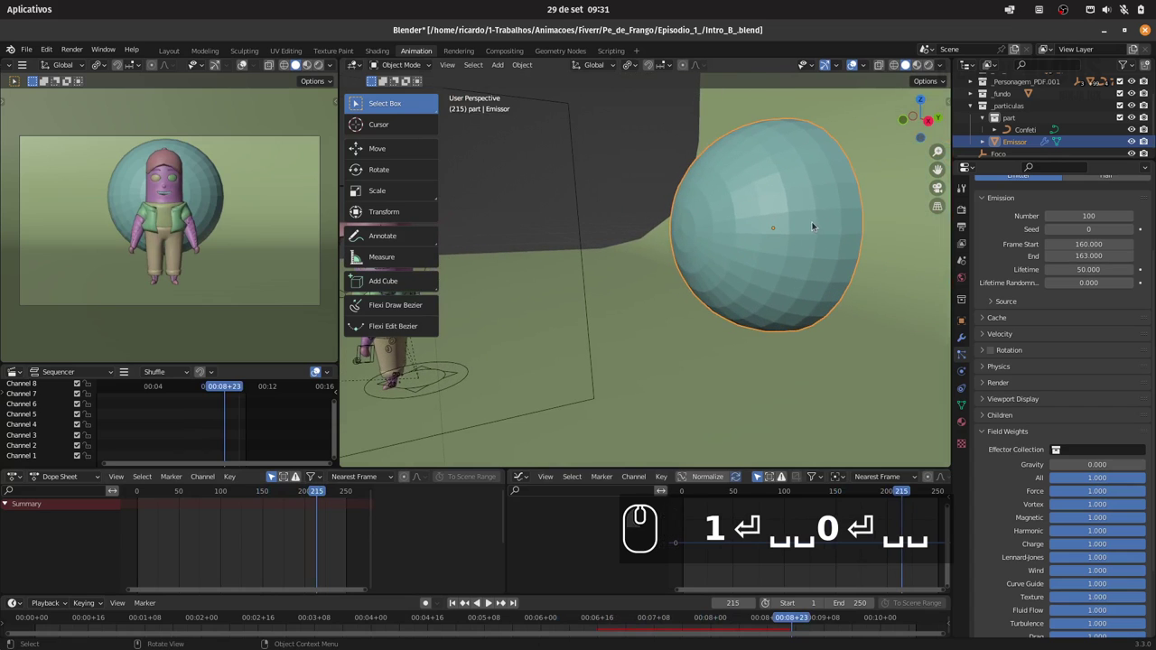
{"action": "left_click_drag", "start_coordinate": [806, 215], "coordinate": [774, 245]}
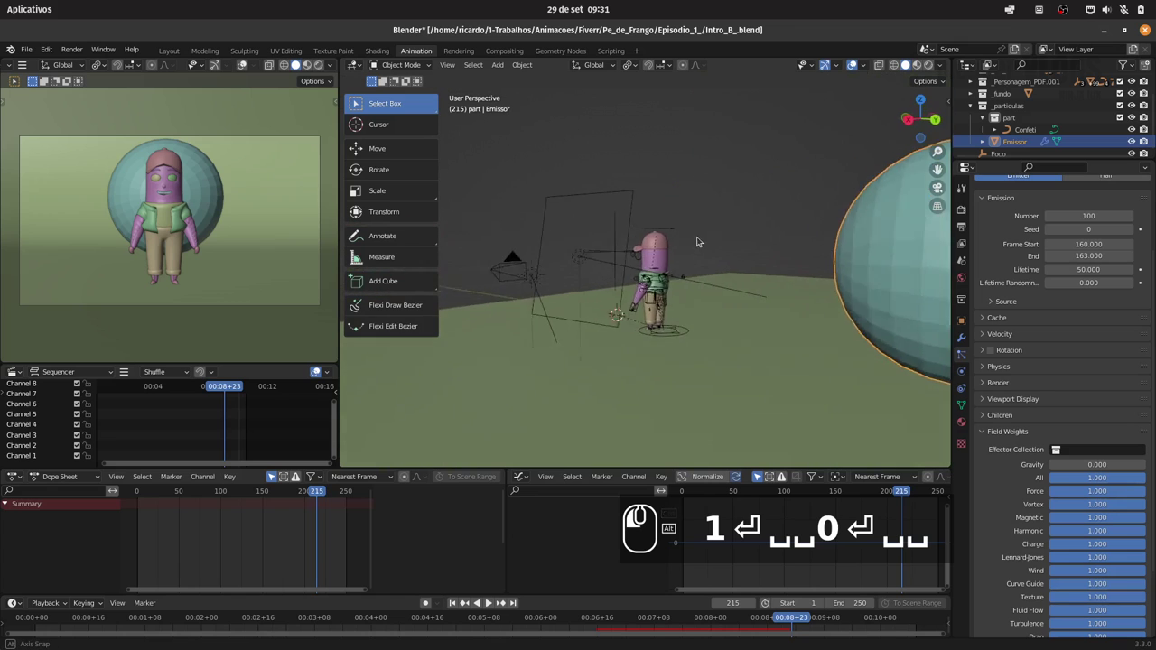
{"action": "left_click_drag", "start_coordinate": [802, 251], "coordinate": [992, 390]}
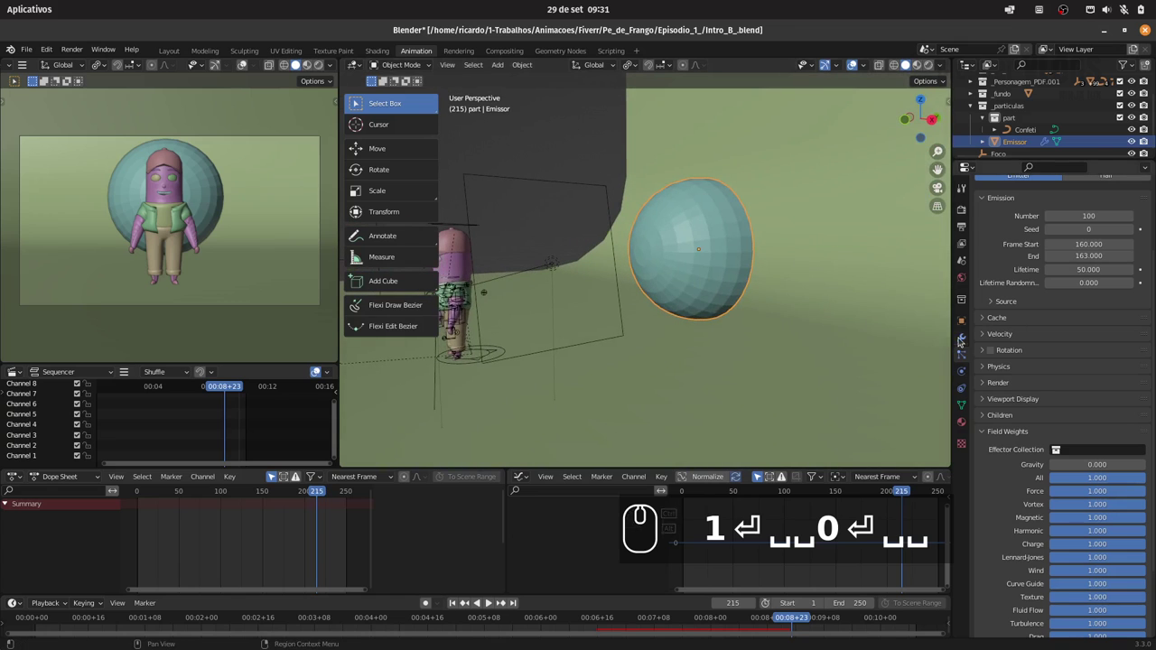
{"action": "left_click", "coordinate": [975, 348]}
{"action": "left_click_drag", "start_coordinate": [968, 354], "coordinate": [1150, 311]}
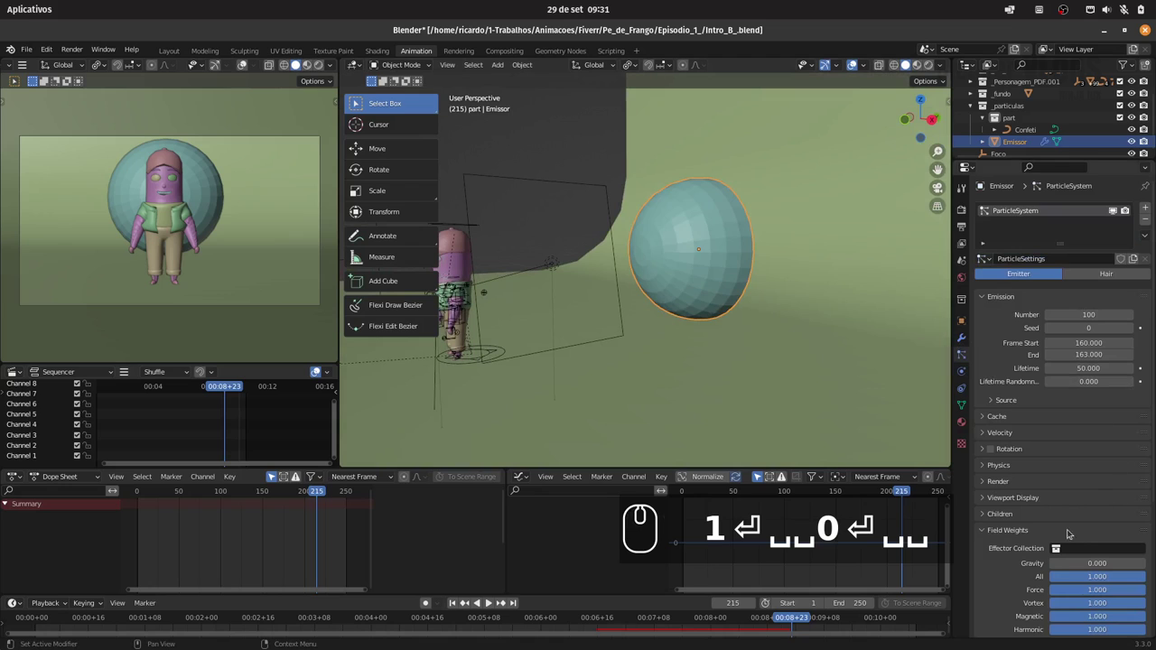
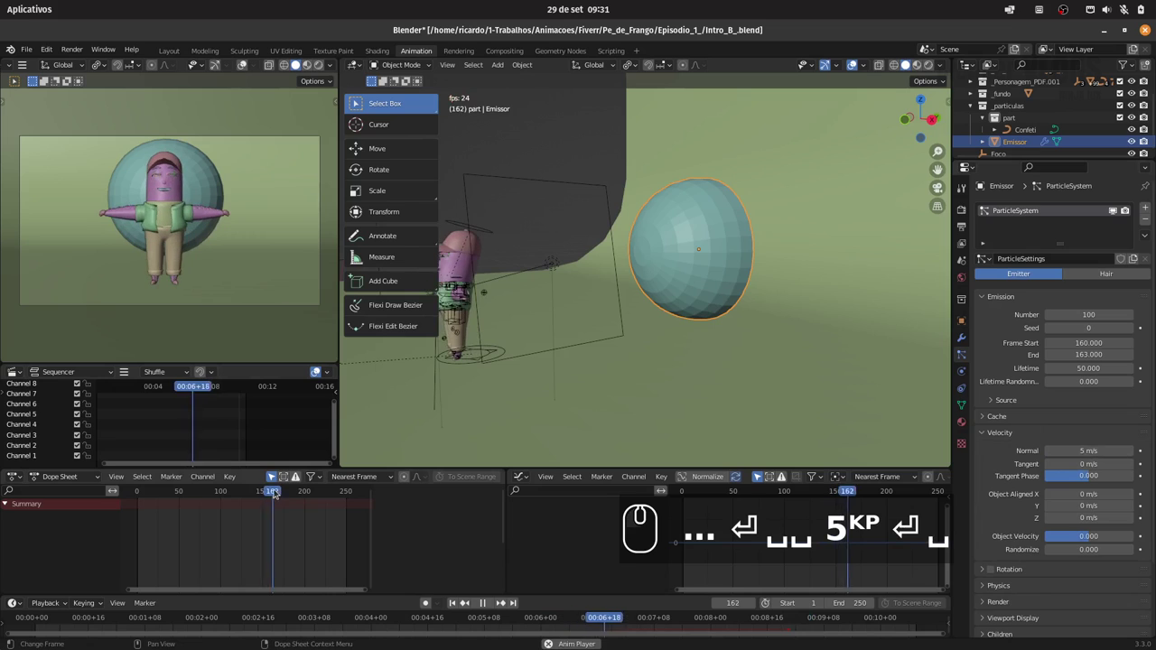
- Scrub through the burst frames and return to frame 158
{"action": "key", "text": "space"}
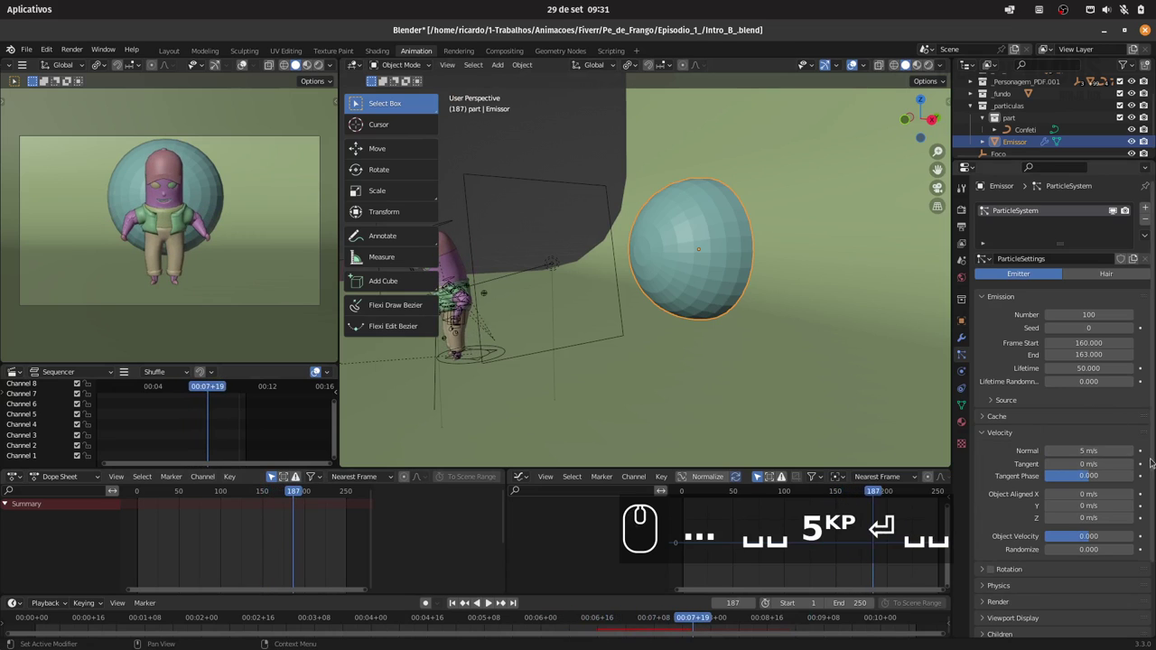
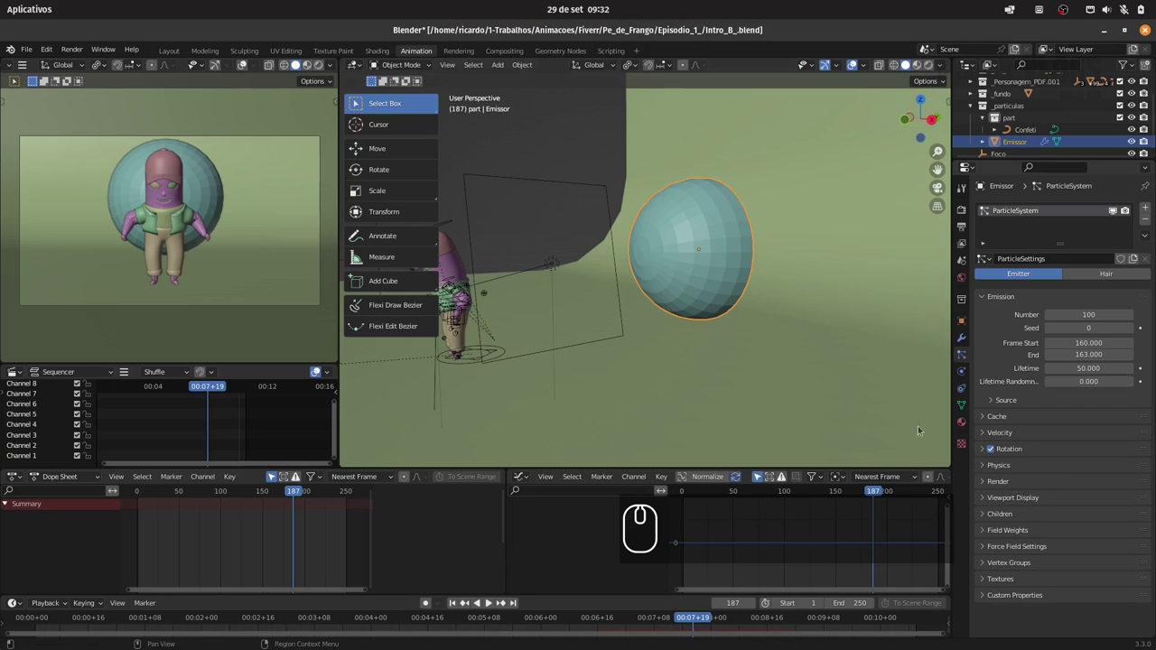
{"action": "left_click_drag", "start_coordinate": [717, 281], "coordinate": [1022, 308]}
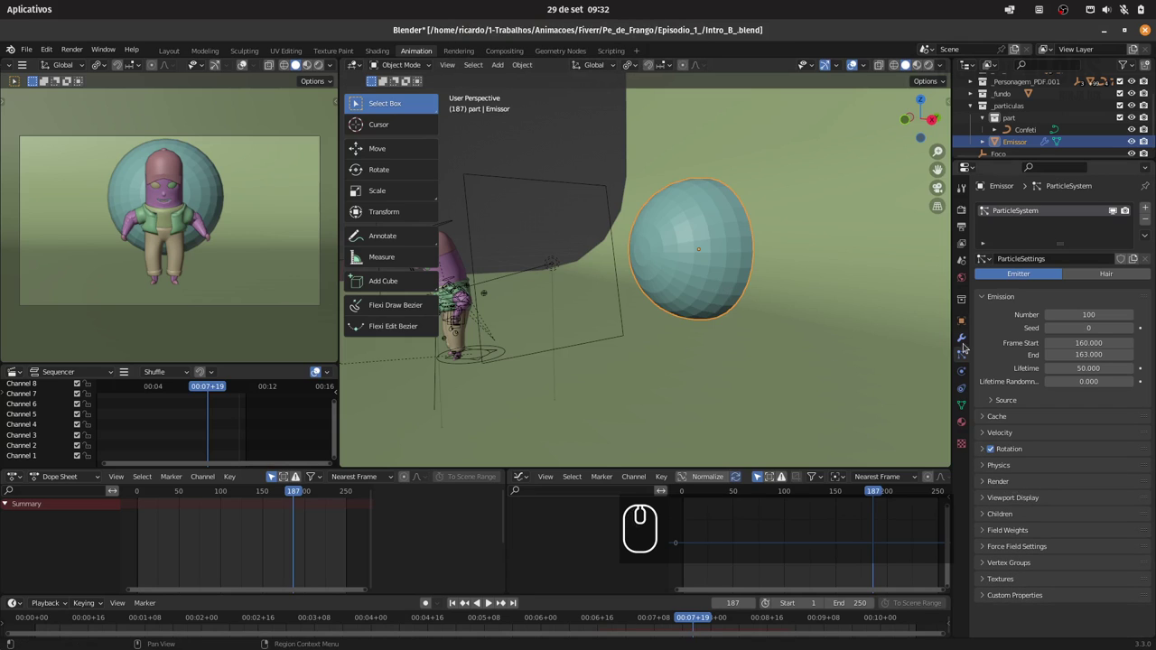
{"action": "left_click_drag", "start_coordinate": [283, 488], "coordinate": [1011, 448]}
{"action": "left_click_drag", "start_coordinate": [1009, 482], "coordinate": [1029, 486]}
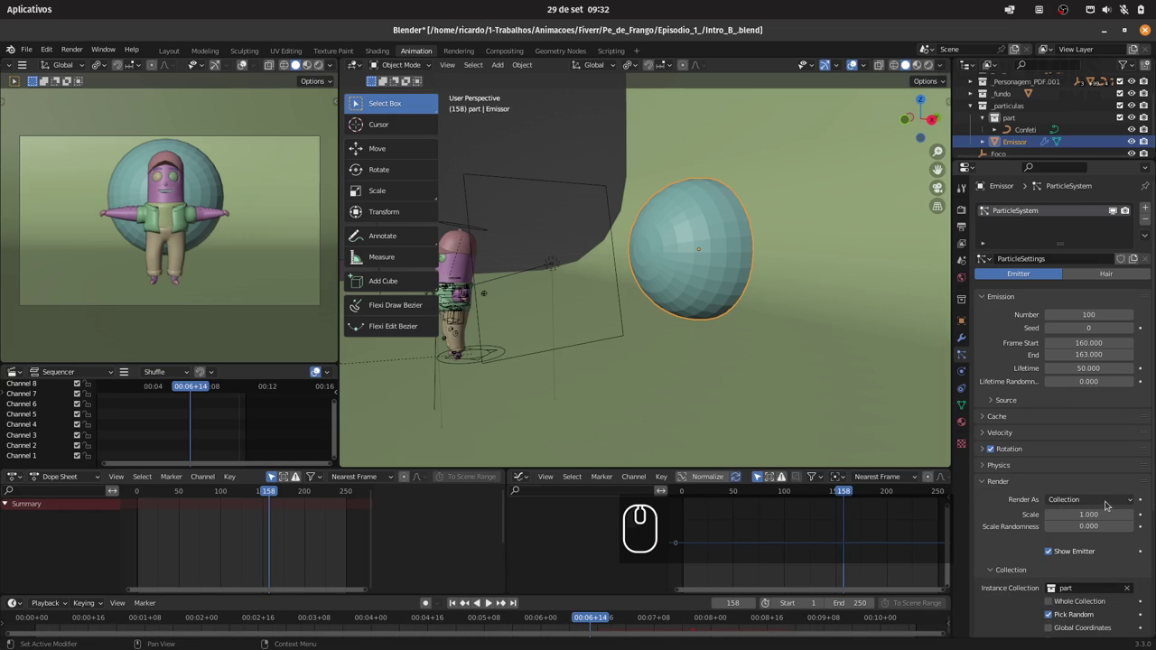
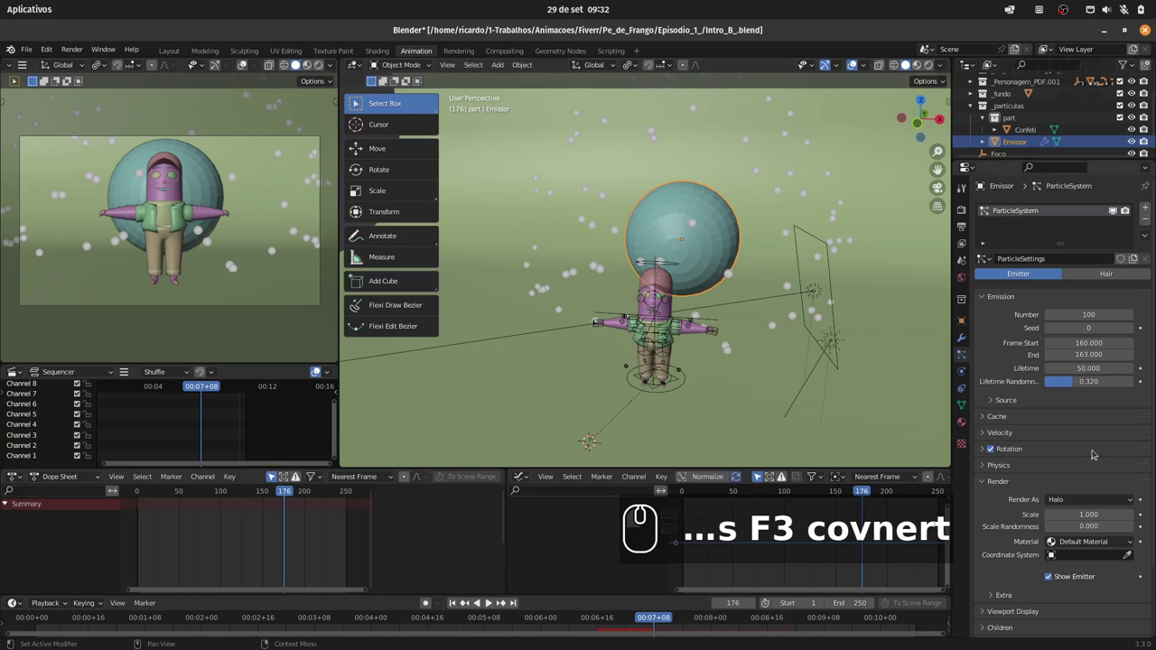
- Set Lifetime Randomness 0.32 and play back the confetti burst to check it
{"action": "left_click_drag", "start_coordinate": [1087, 500], "coordinate": [1075, 567]}
{"action": "left_click_drag", "start_coordinate": [1113, 564], "coordinate": [1080, 586]}
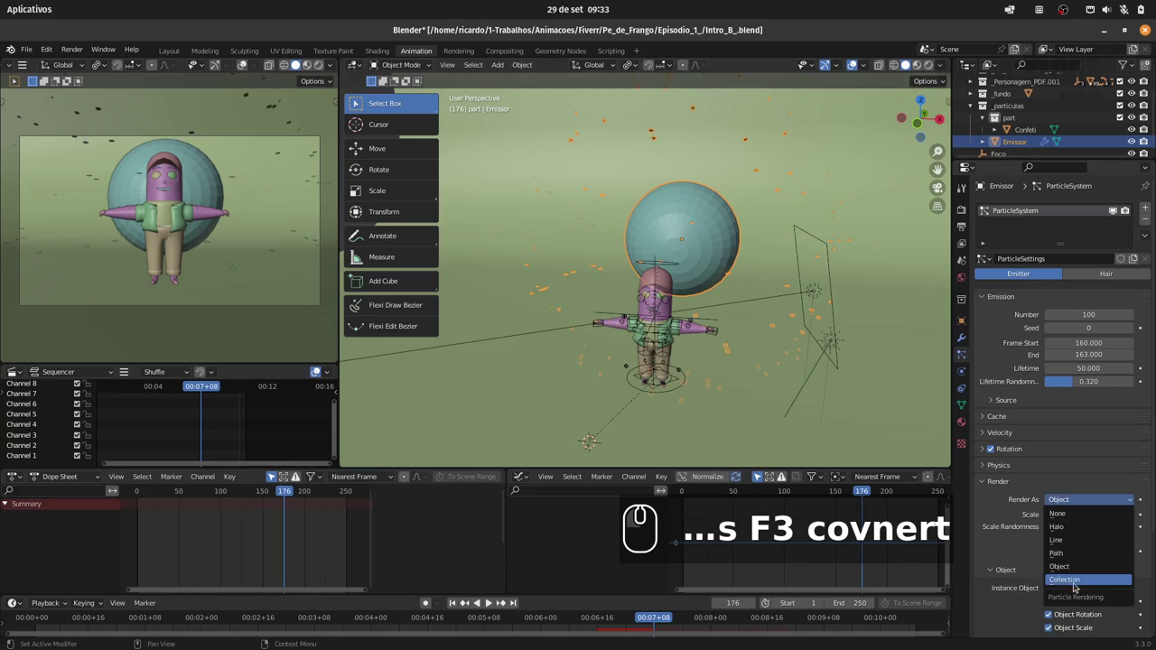
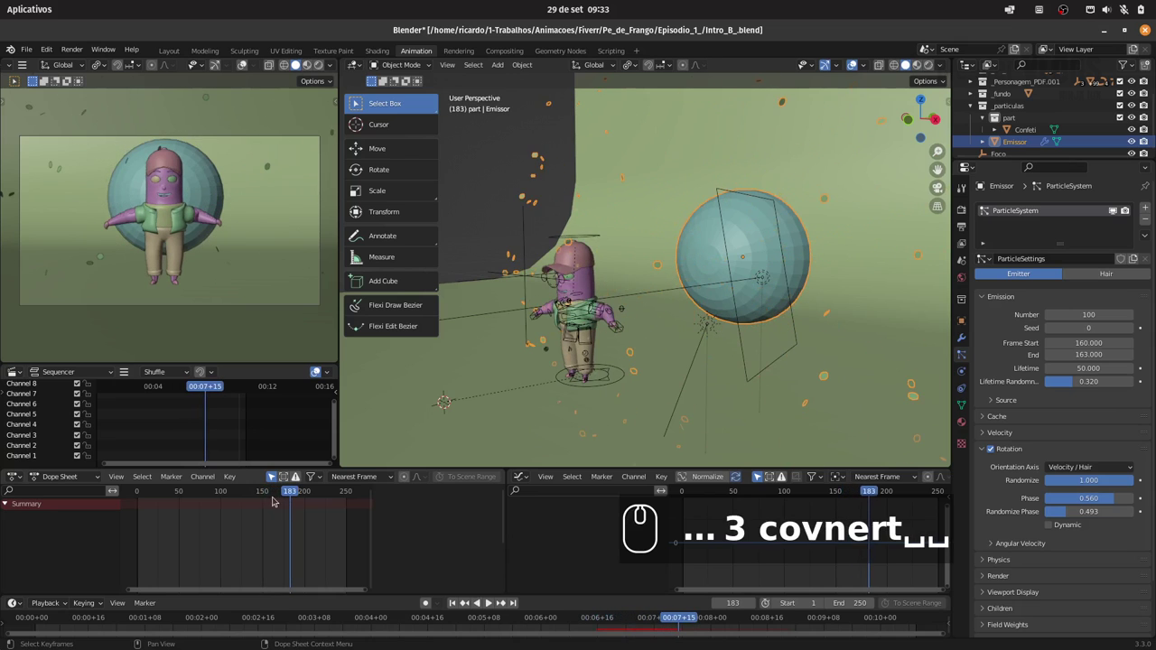
{"action": "left_click", "coordinate": [254, 490]}
{"action": "key", "text": "space"}
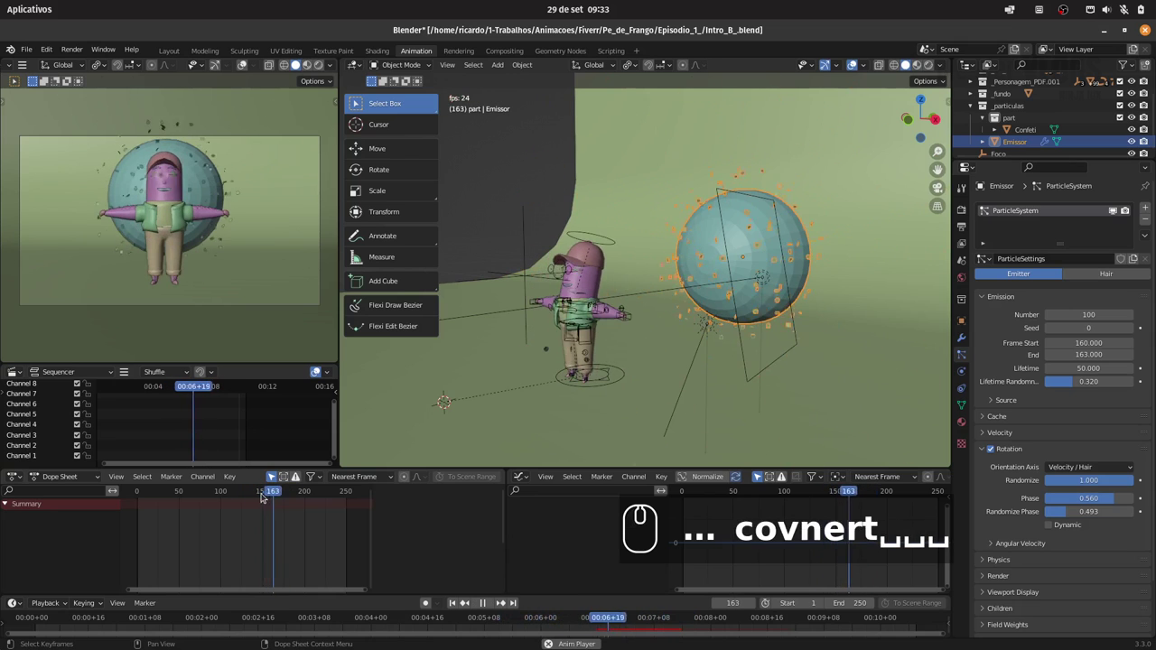
{"action": "key", "text": "space"}
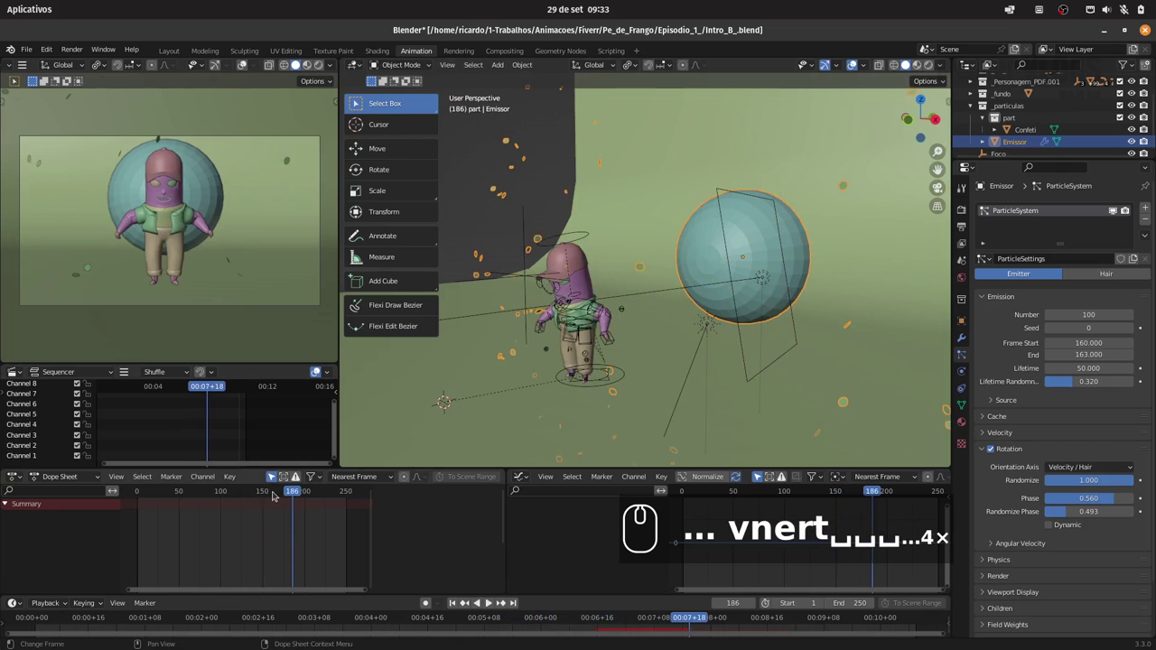
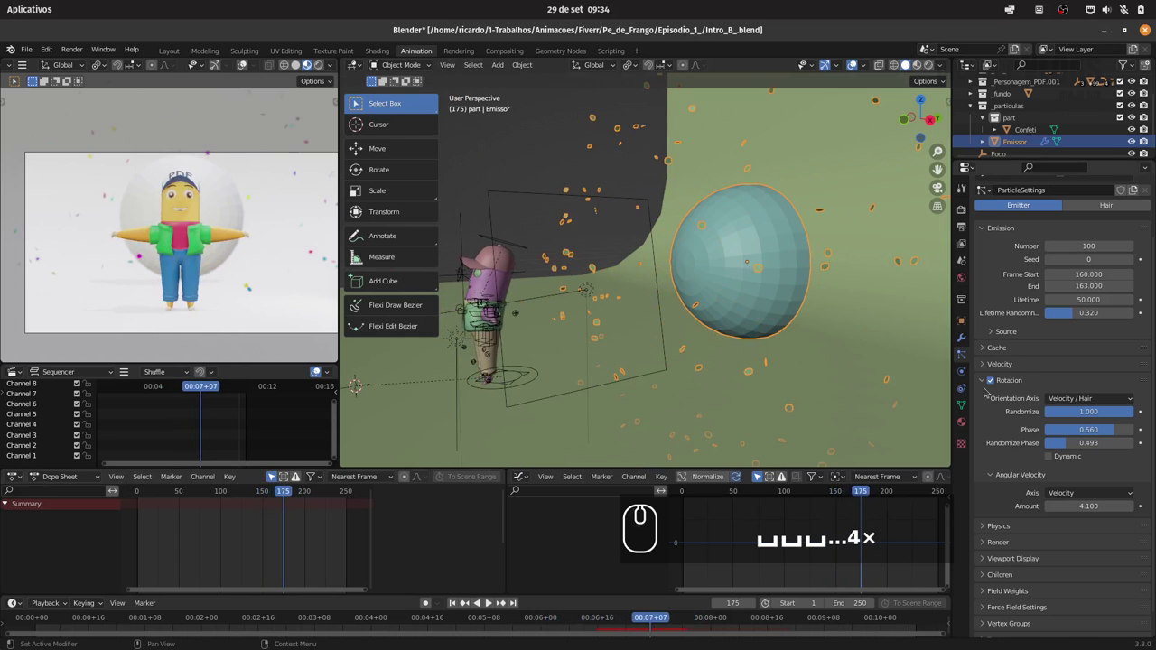
- Add a new particle texture named 'tamanyho' for controlling particle size
{"action": "left_click_drag", "start_coordinate": [980, 385], "coordinate": [1067, 519]}
{"action": "left_click", "coordinate": [1029, 568]}
{"action": "left_click", "coordinate": [1040, 570]}
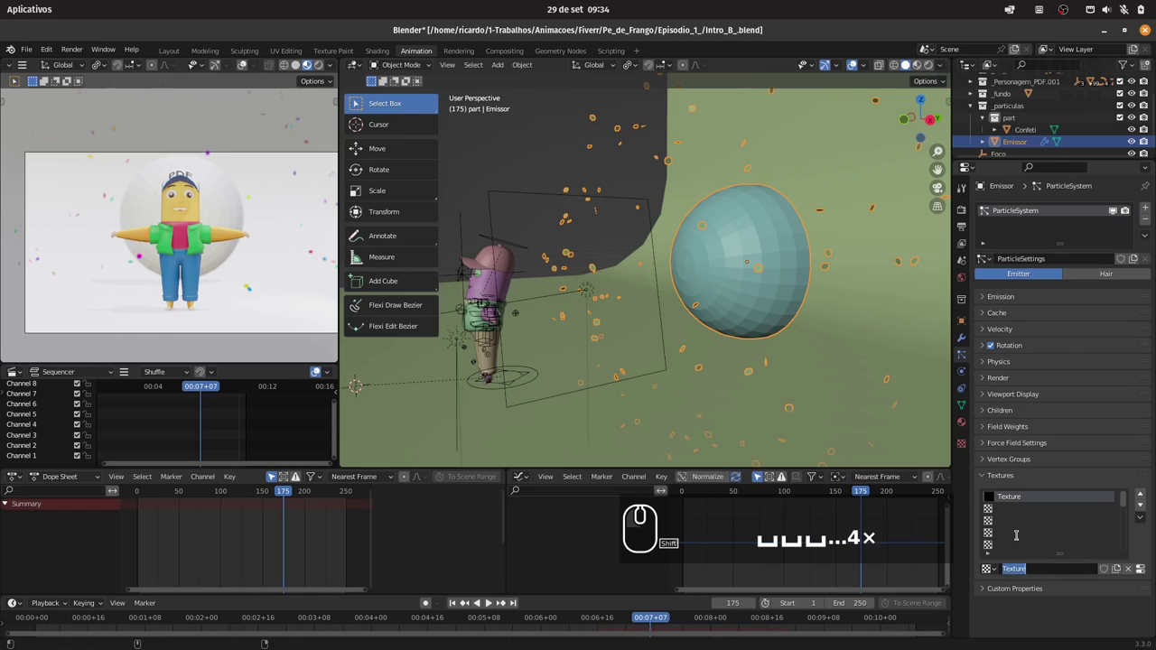
{"action": "type", "text": "tamanyho"}
{"action": "key", "text": "Return"}
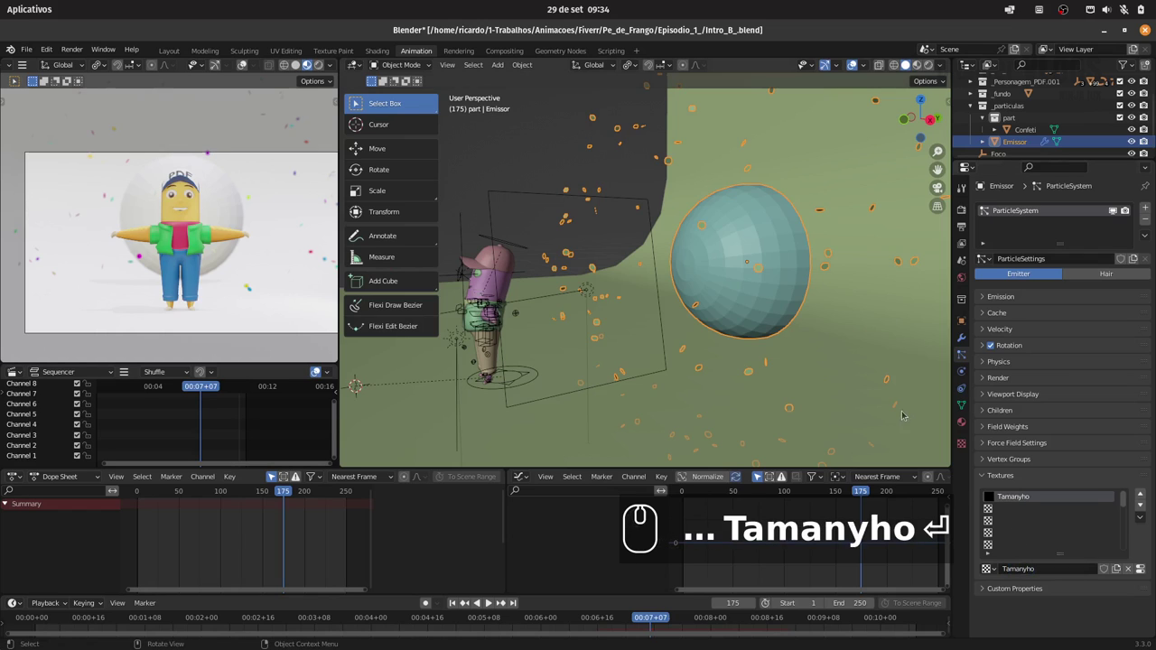
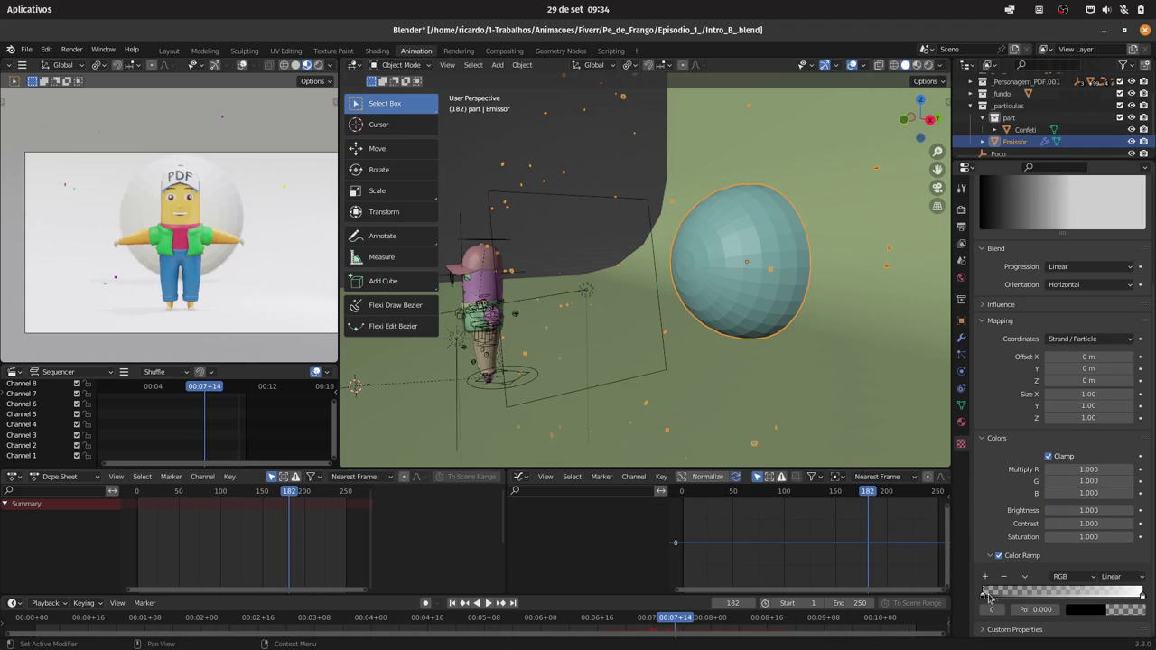
- Reshape the size texture's colour ramp gradient and save the file
{"action": "left_click_drag", "start_coordinate": [1145, 594], "coordinate": [793, 288]}
{"action": "key", "text": "ctrl+s"}
{"action": "left_click_drag", "start_coordinate": [793, 253], "coordinate": [1046, 395]}
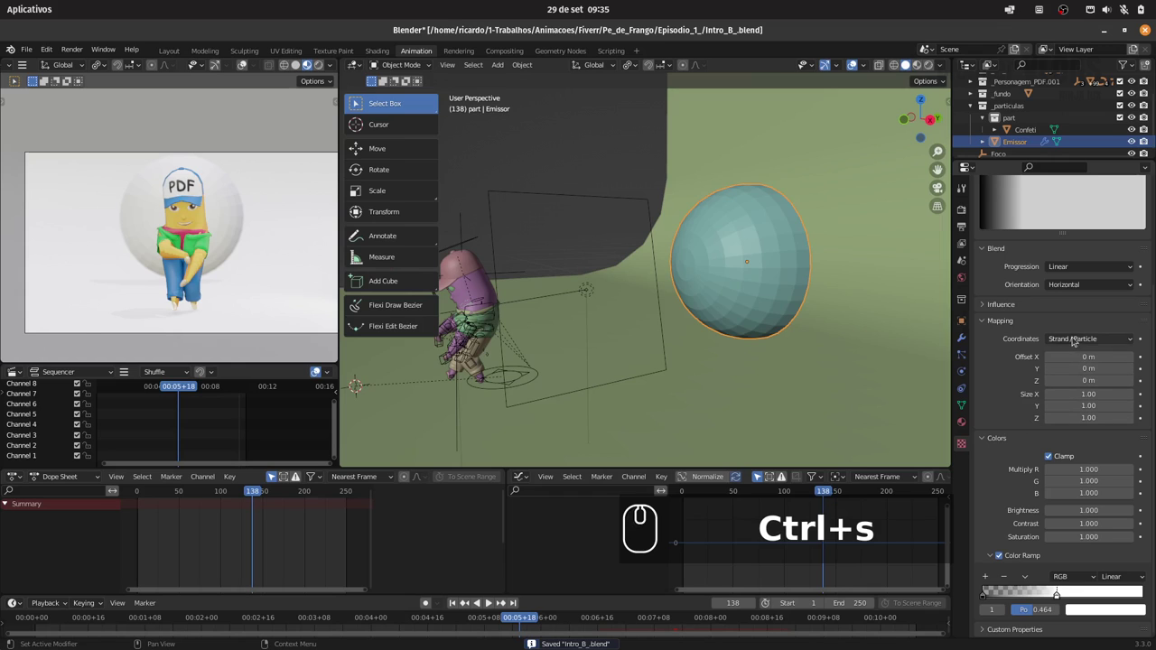
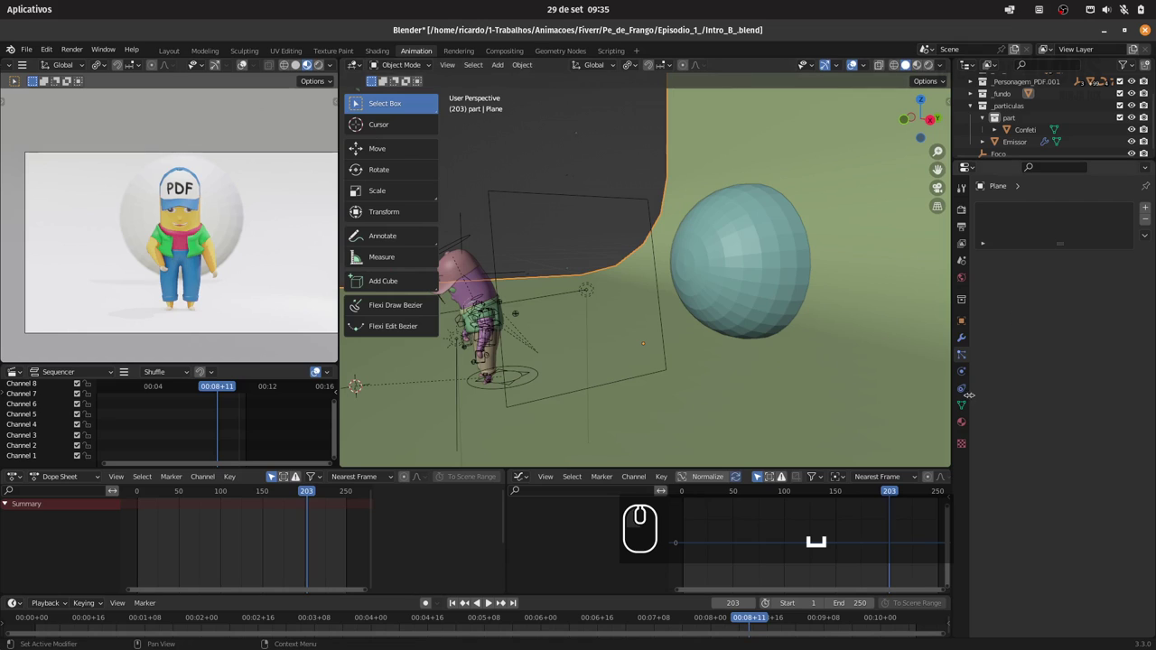
- Enable Collision physics on the ground Plane
{"action": "left_click", "coordinate": [963, 374]}
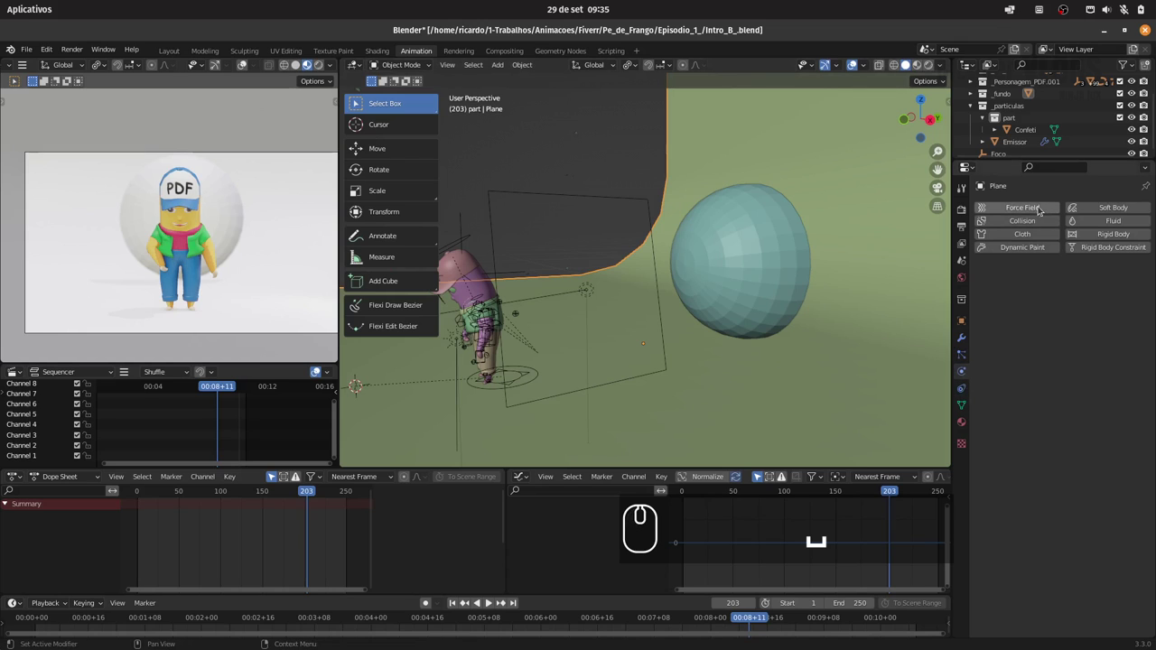
{"action": "left_click", "coordinate": [1037, 222]}
{"action": "left_click", "coordinate": [291, 496]}
- Play the animation to check the confetti landing on the floor
{"action": "key", "text": "space"}
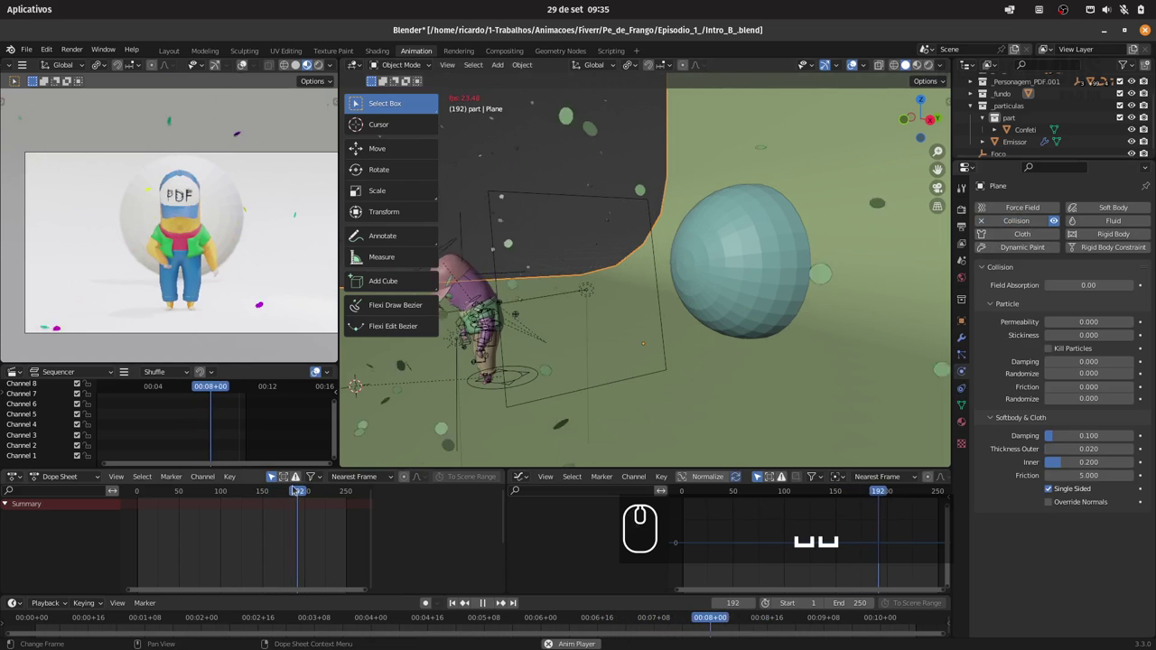
{"action": "key", "text": "space"}
{"action": "left_click_drag", "start_coordinate": [252, 490], "coordinate": [274, 488]}
{"action": "key", "text": "space"}
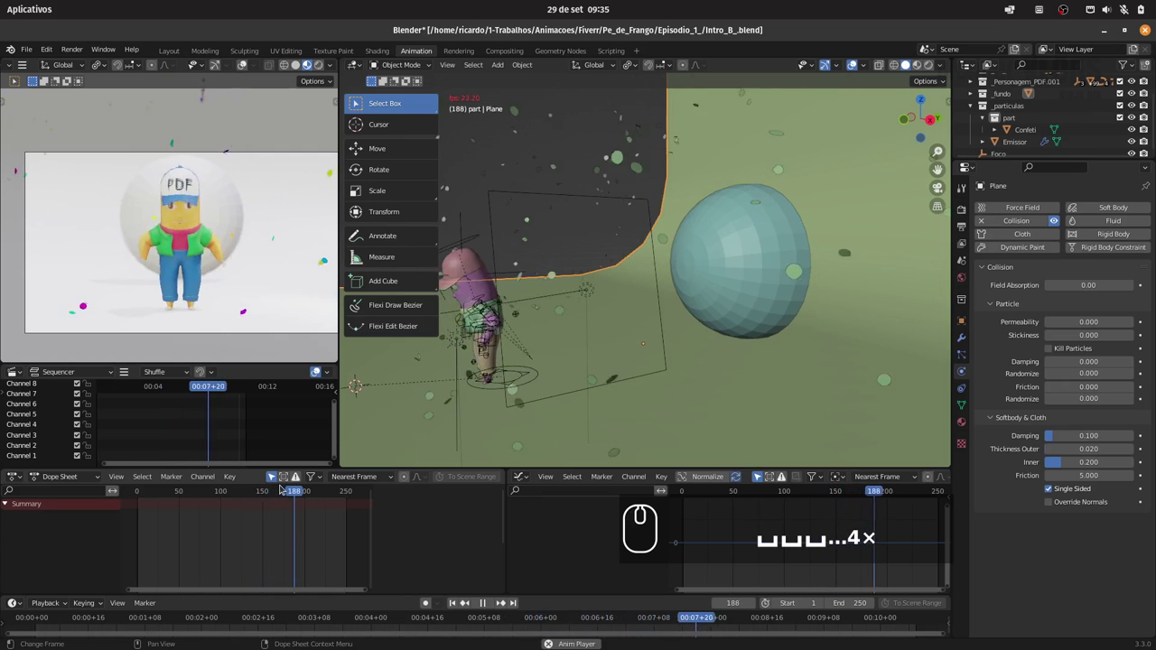
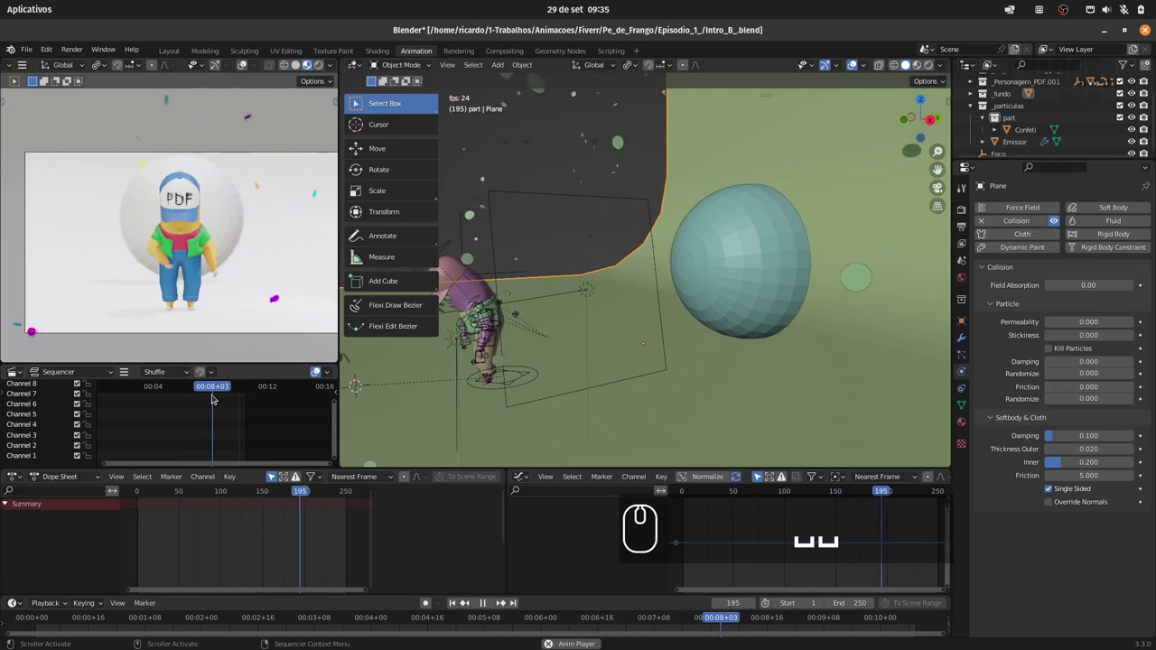
{"action": "left_click_drag", "start_coordinate": [199, 390], "coordinate": [210, 388]}
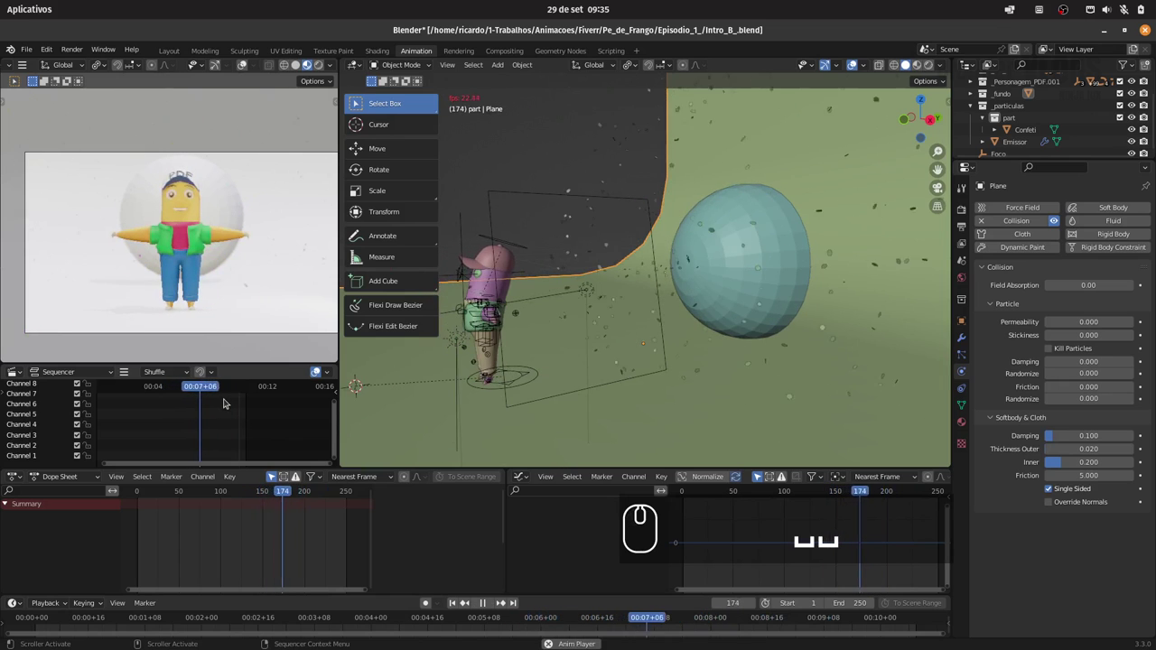
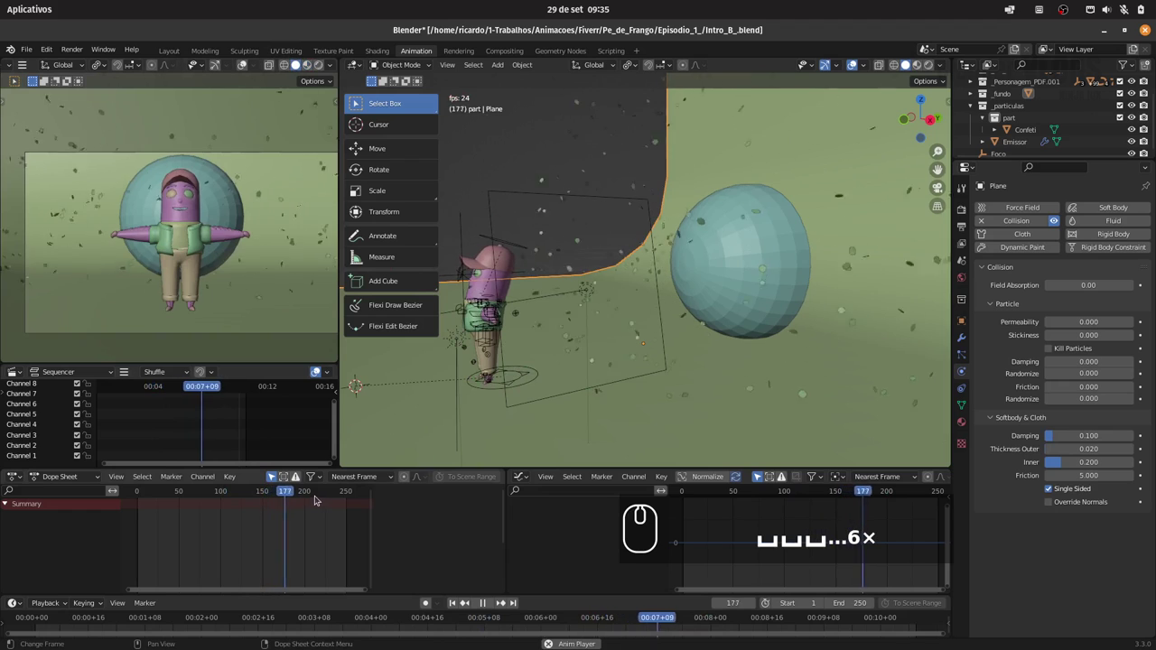
{"action": "key", "text": "space"}
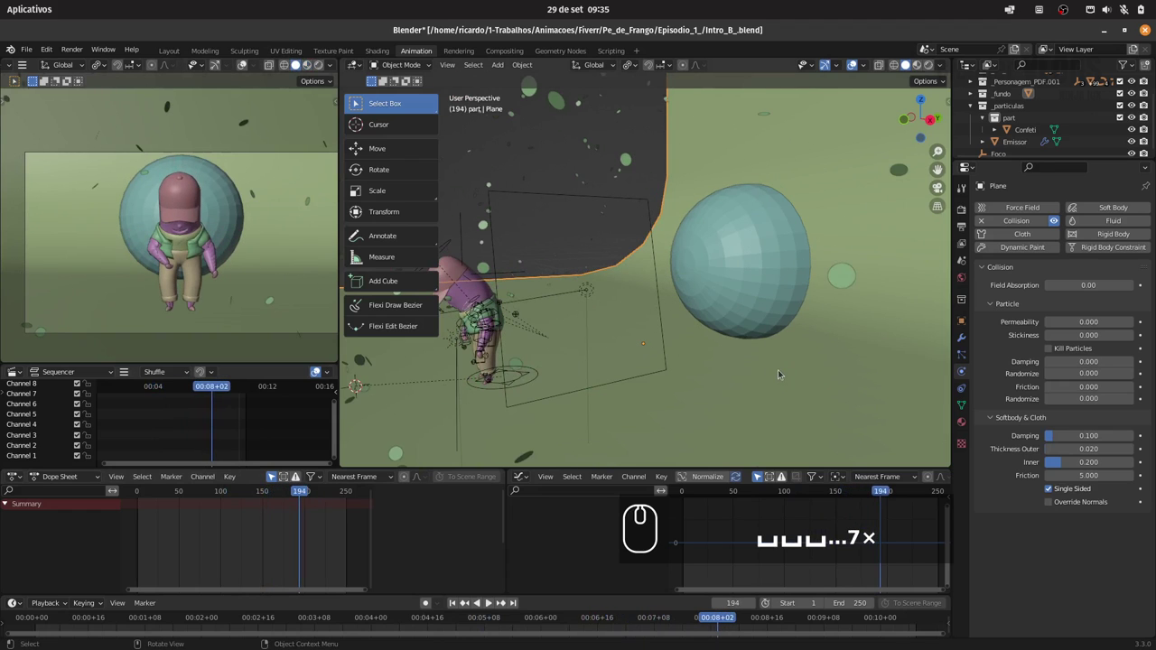
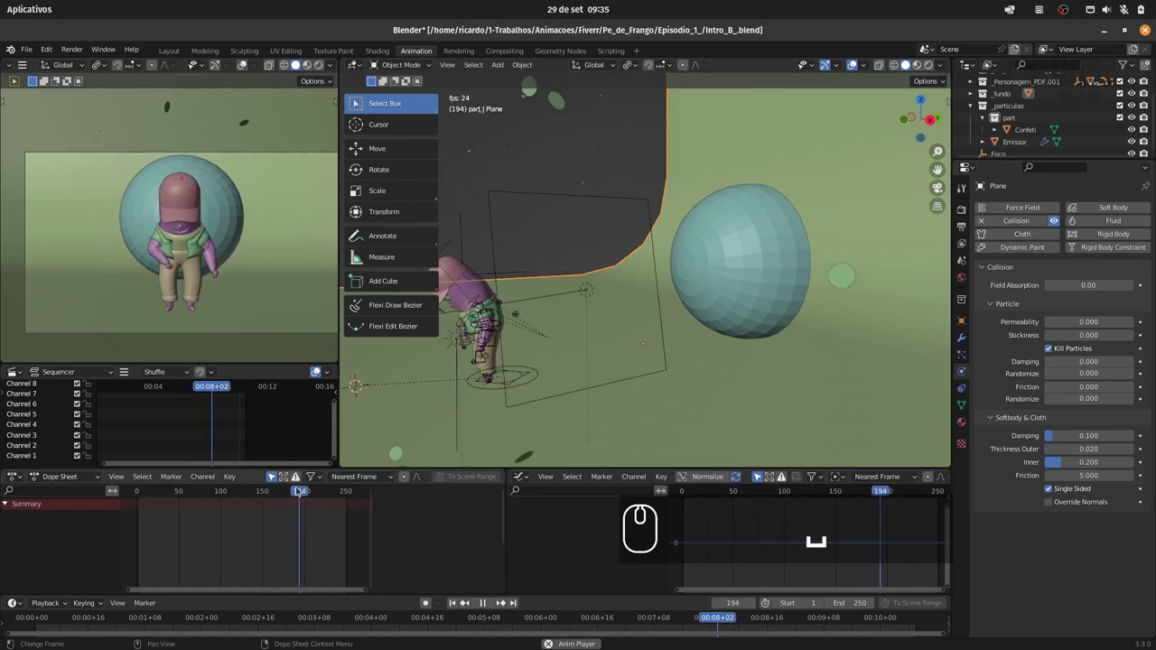
- Replay the burst from just after it starts to check particles vanish on hitting the plane
{"action": "key", "text": "space"}
{"action": "left_click", "coordinate": [267, 492]}
{"action": "key", "text": "space"}
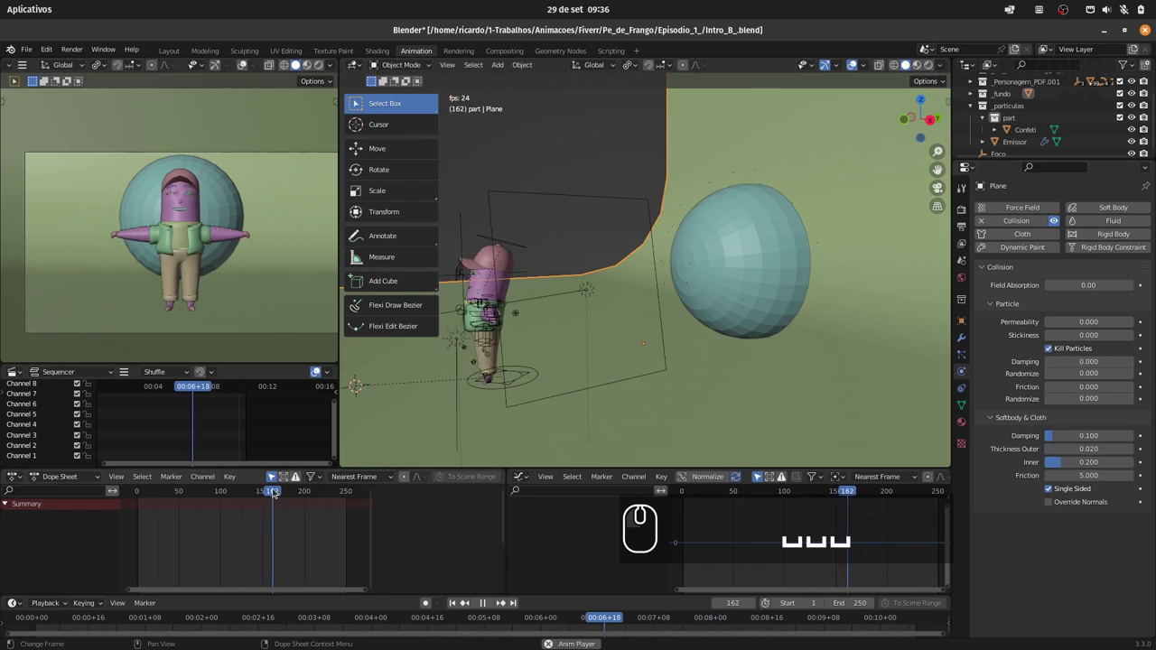
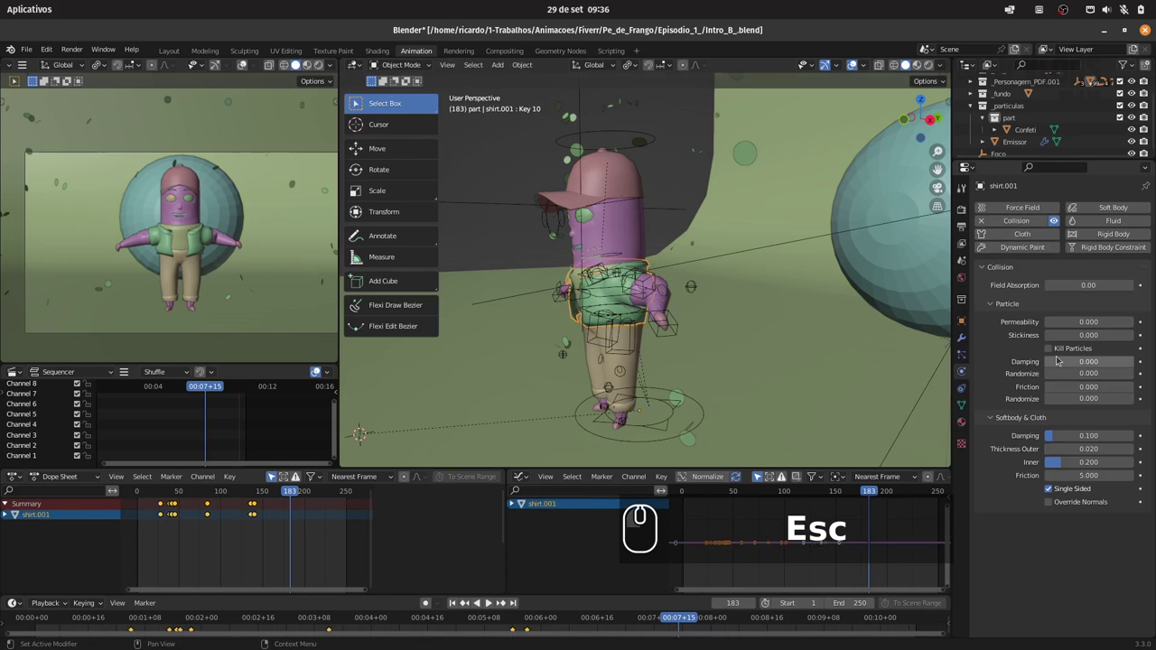
- Scrub the timeline to check confetti dies on the pants, then frame the emitter sphere
{"action": "left_click", "coordinate": [1052, 351]}
{"action": "left_click_drag", "start_coordinate": [638, 370], "coordinate": [1046, 354]}
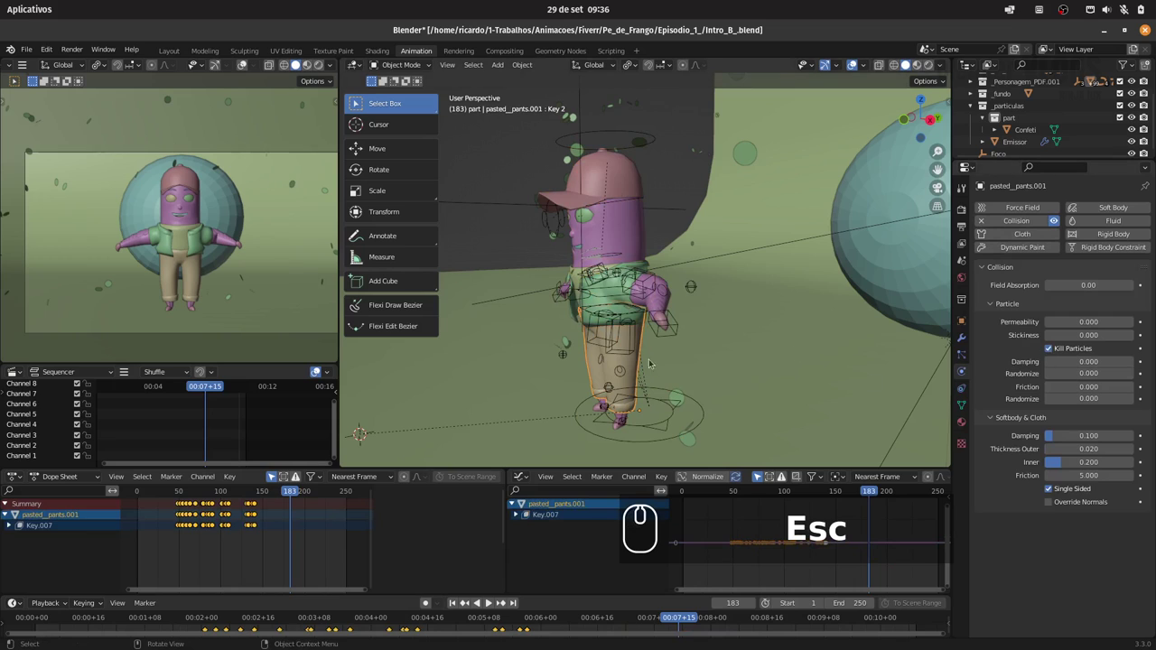
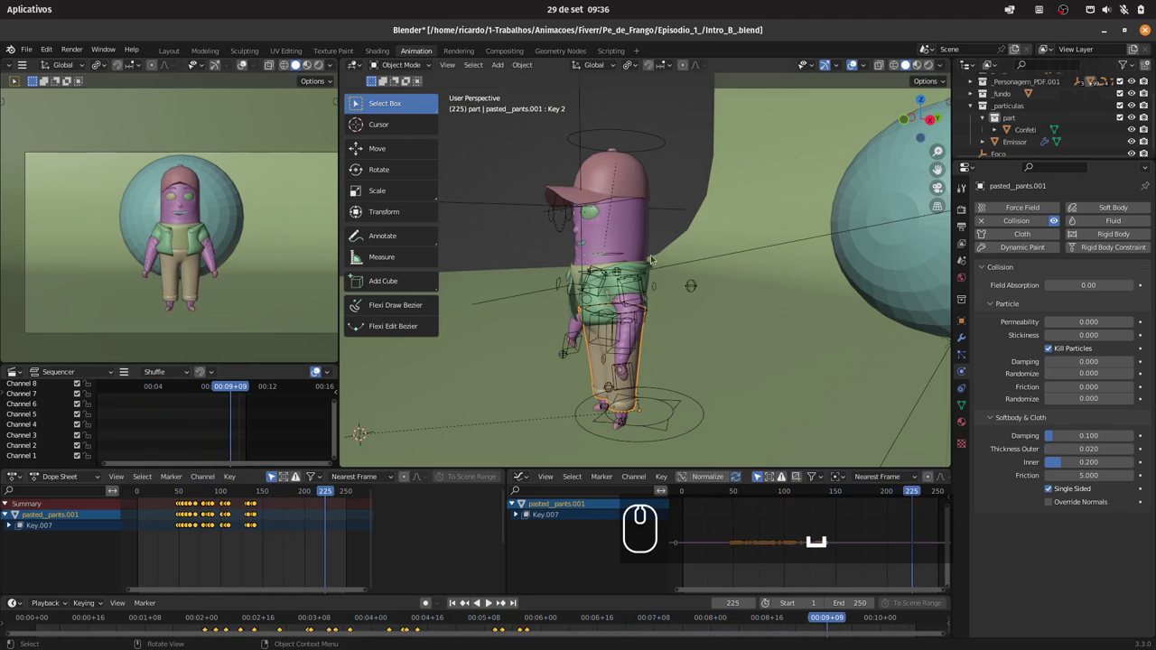
{"action": "left_click_drag", "start_coordinate": [760, 207], "coordinate": [750, 252]}
- Bake the Emissor sphere's particle simulation from its Cache settings
{"action": "left_click_drag", "start_coordinate": [778, 238], "coordinate": [1093, 208]}
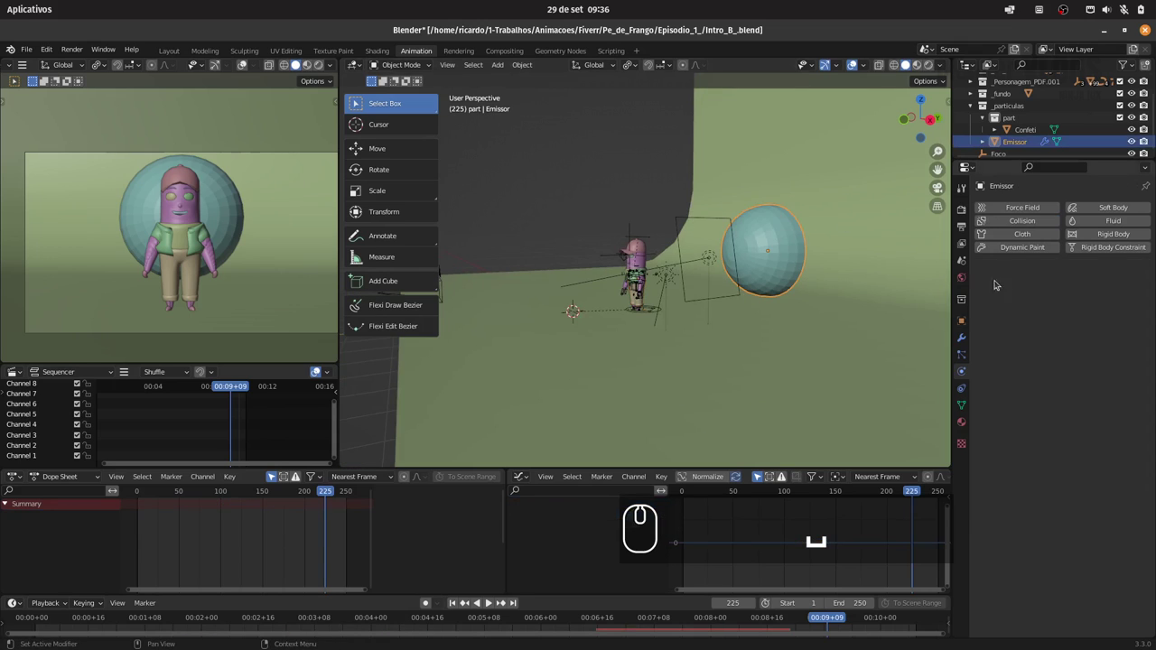
{"action": "left_click", "coordinate": [962, 357]}
{"action": "left_click_drag", "start_coordinate": [1004, 300], "coordinate": [1008, 476]}
{"action": "left_click_drag", "start_coordinate": [1008, 474], "coordinate": [1026, 366]}
{"action": "left_click_drag", "start_coordinate": [1006, 315], "coordinate": [1090, 406]}
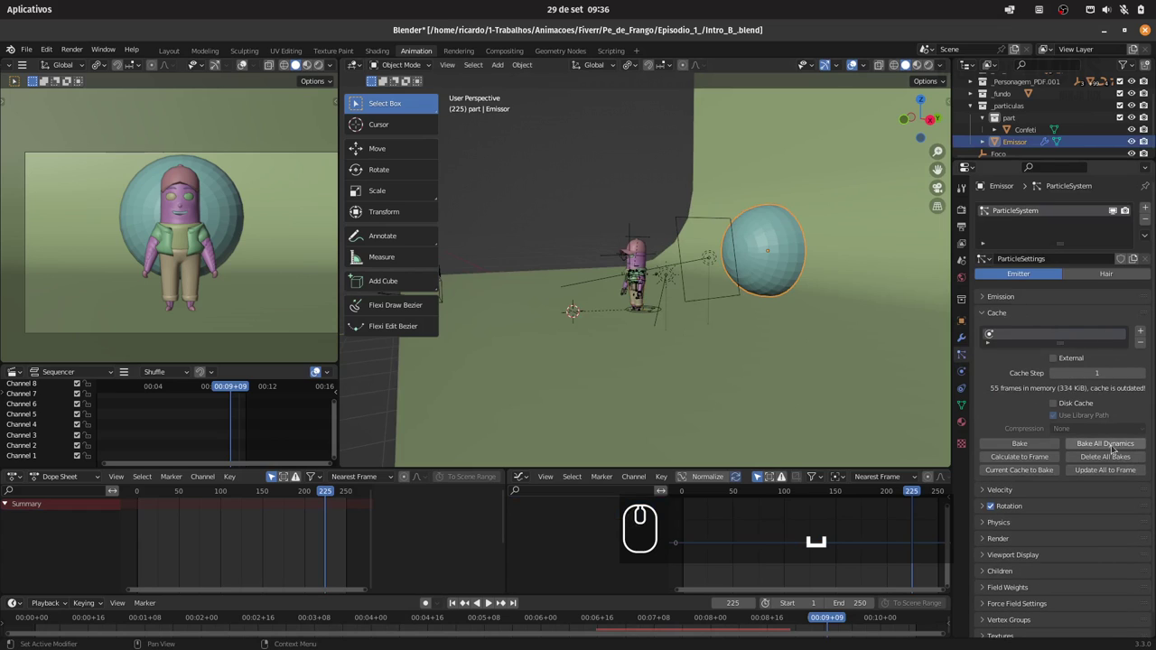
{"action": "left_click_drag", "start_coordinate": [1116, 446], "coordinate": [791, 258]}
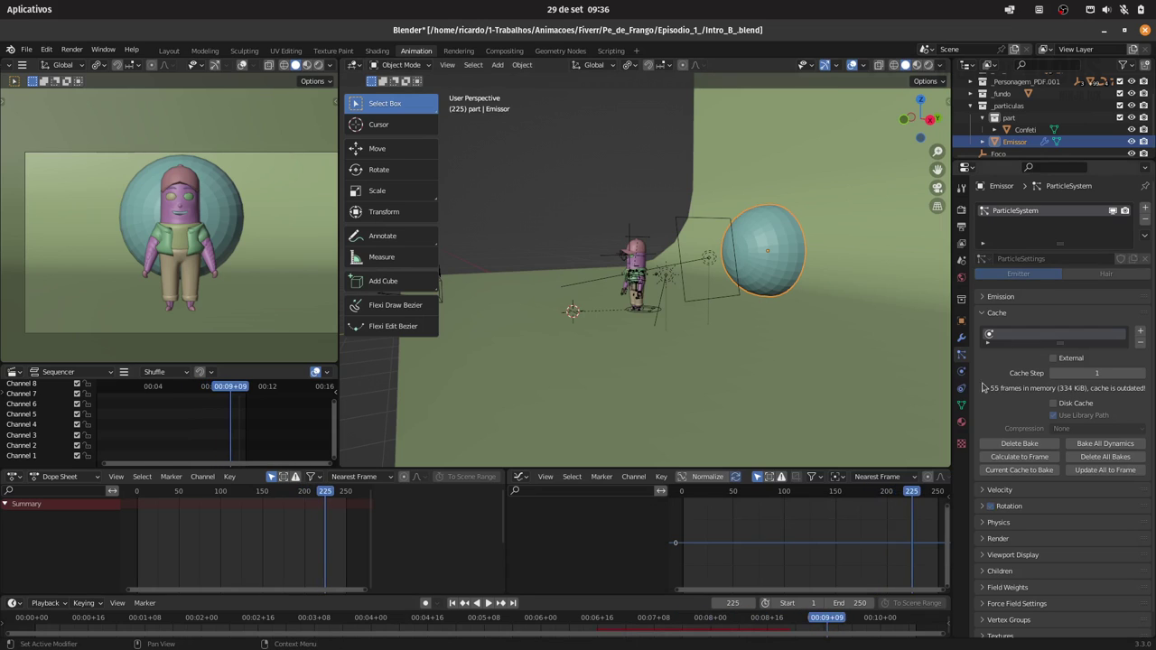
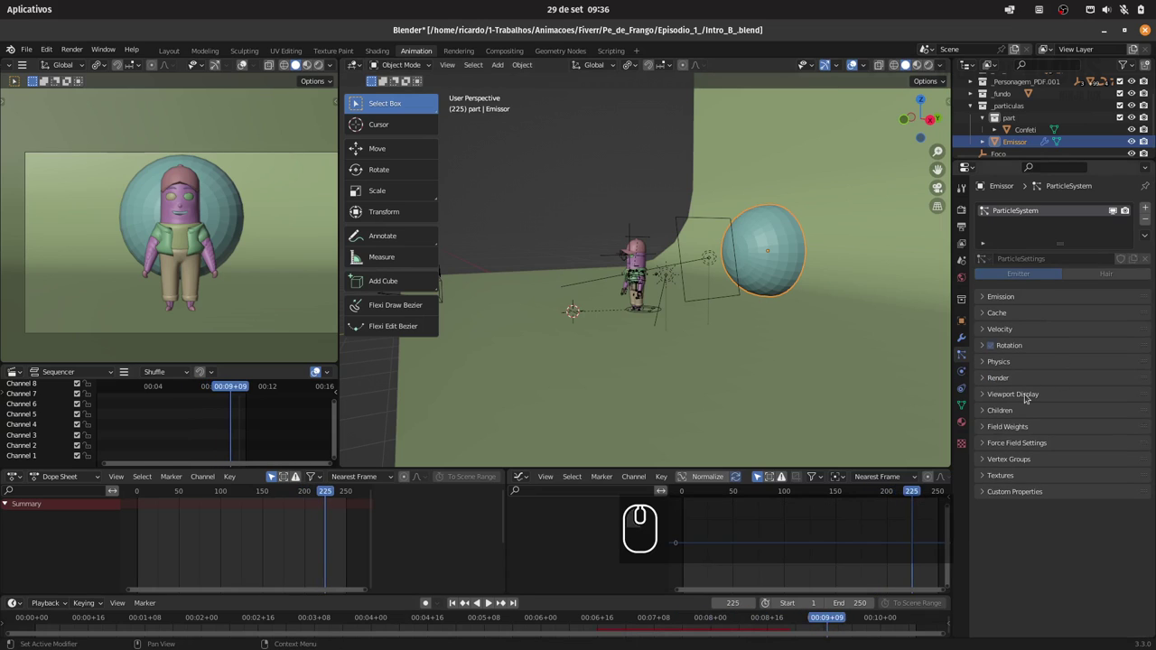
{"action": "left_click_drag", "start_coordinate": [1025, 396], "coordinate": [1061, 482]}
- Confirm Render As Collection, play the confetti burst, and select Camera.001
{"action": "left_click_drag", "start_coordinate": [1060, 480], "coordinate": [301, 485]}
{"action": "left_click_drag", "start_coordinate": [309, 488], "coordinate": [244, 478]}
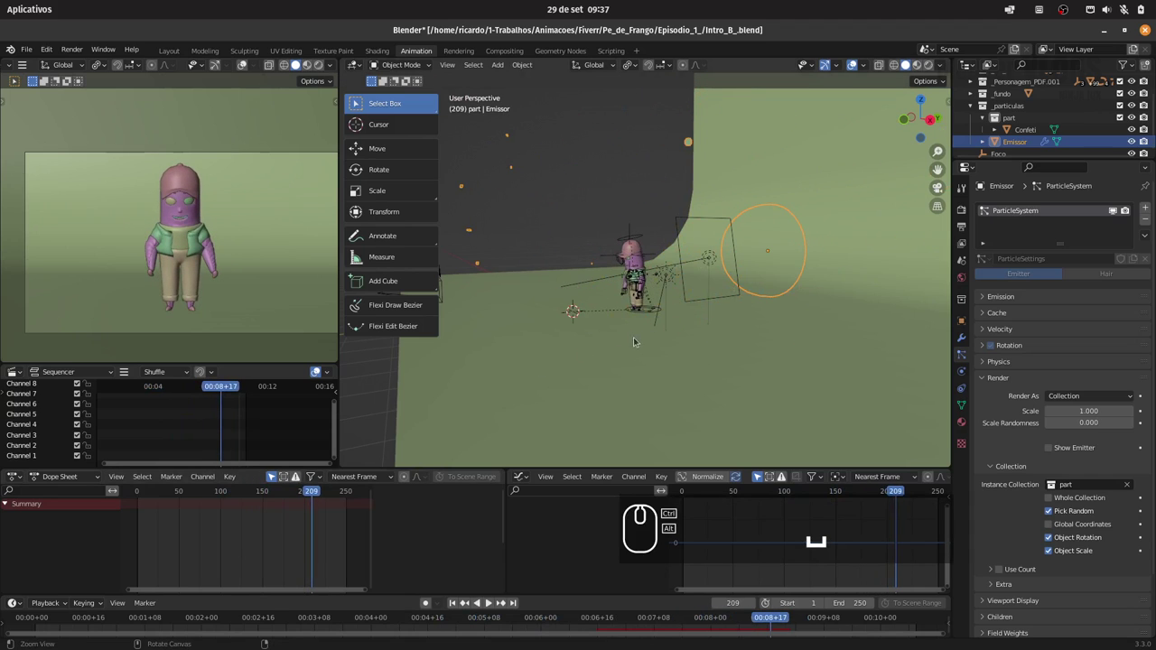
{"action": "left_click_drag", "start_coordinate": [637, 308], "coordinate": [216, 492]}
{"action": "left_click_drag", "start_coordinate": [222, 491], "coordinate": [773, 273]}
{"action": "left_click_drag", "start_coordinate": [697, 296], "coordinate": [559, 279]}
{"action": "left_click_drag", "start_coordinate": [569, 287], "coordinate": [270, 496]}
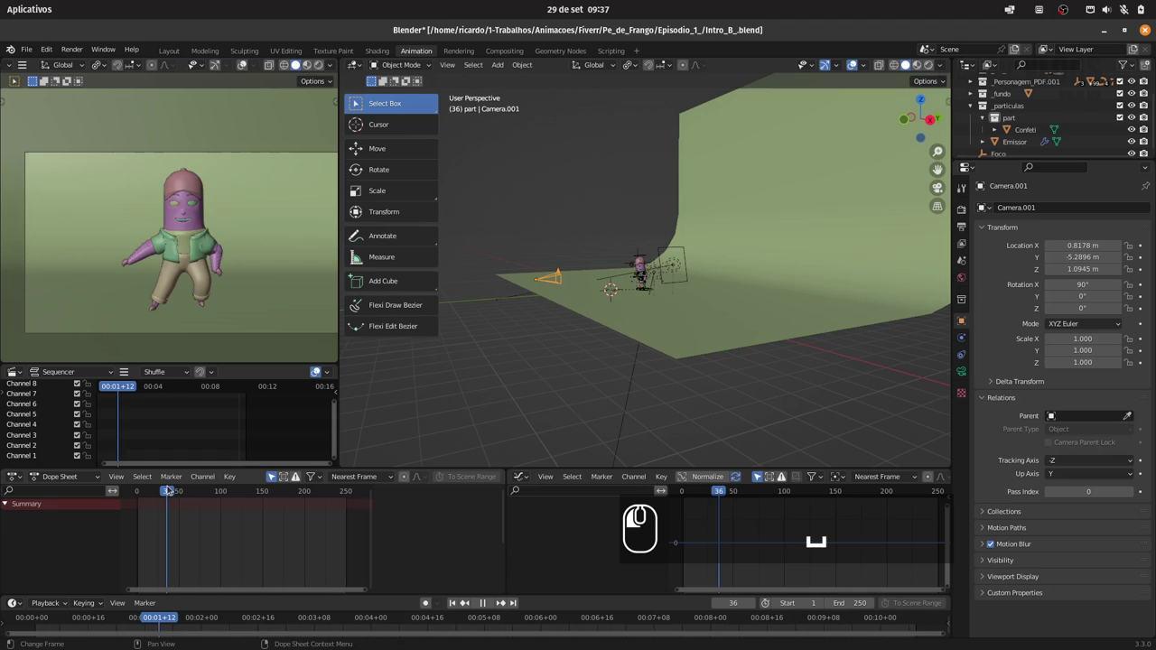
- Keyframe Camera.001's location, rotation and scale at an early frame
{"action": "left_click_drag", "start_coordinate": [219, 459], "coordinate": [164, 489]}
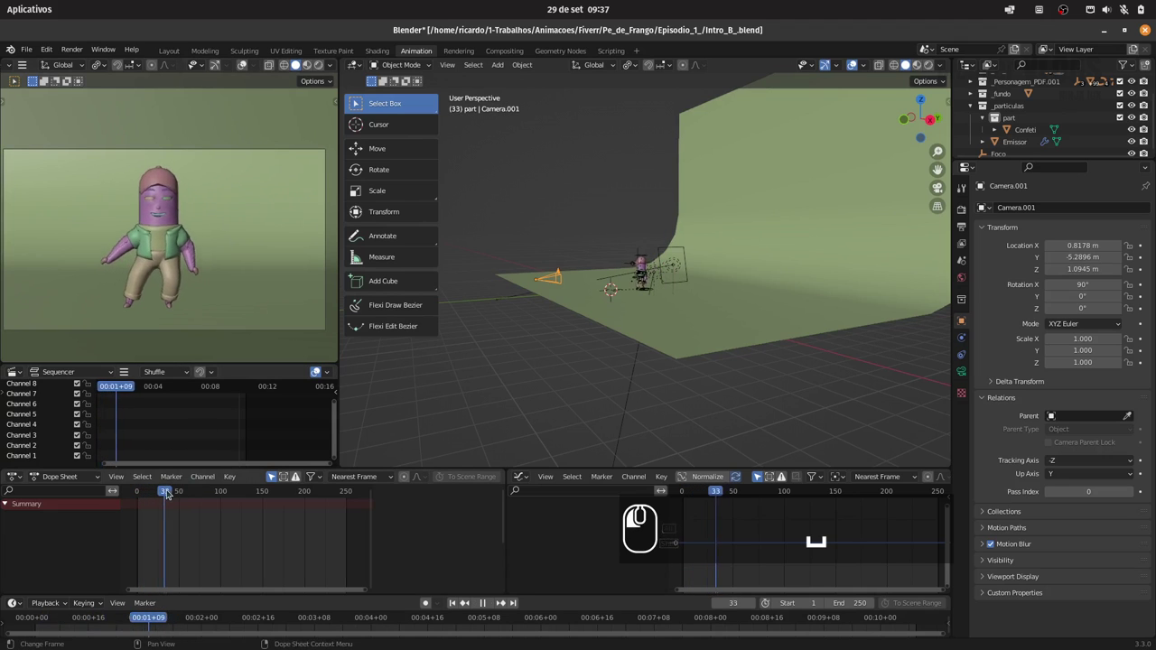
{"action": "left_click_drag", "start_coordinate": [185, 491], "coordinate": [187, 264]}
{"action": "left_click_drag", "start_coordinate": [189, 264], "coordinate": [659, 305]}
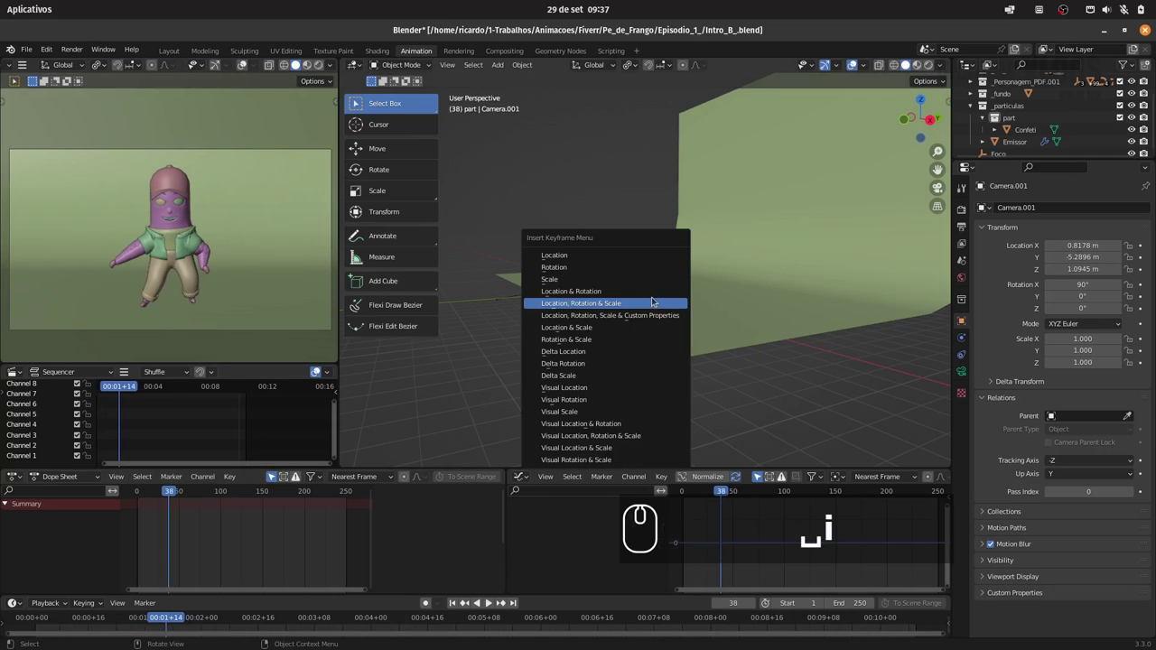
{"action": "left_click_drag", "start_coordinate": [645, 257], "coordinate": [165, 492]}
{"action": "left_click_drag", "start_coordinate": [163, 492], "coordinate": [175, 489]}
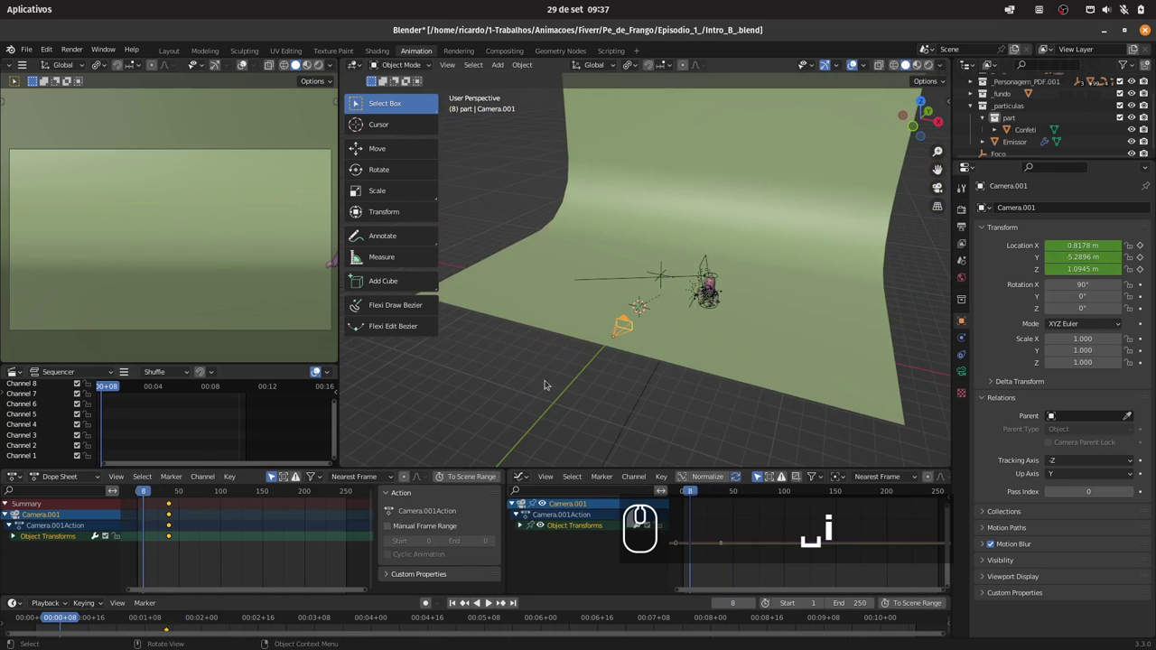
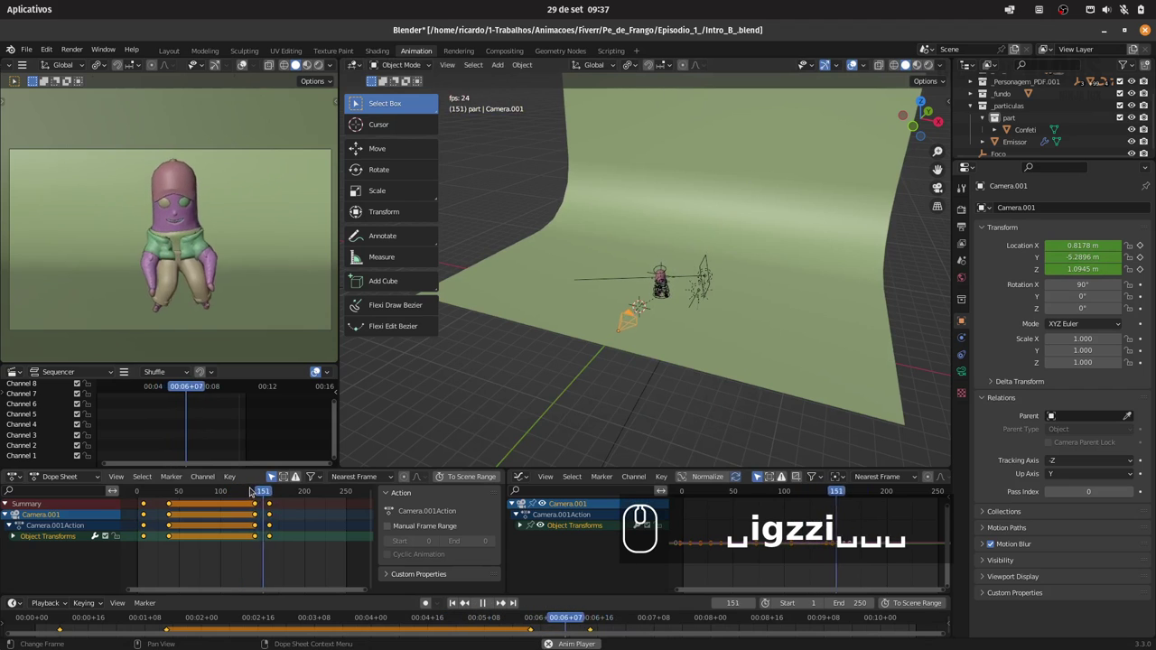
- Restart playback from around frame 48 to review the camera move
{"action": "key", "text": "space"}
{"action": "left_click_drag", "start_coordinate": [145, 488], "coordinate": [187, 489]}
{"action": "key", "text": "space"}
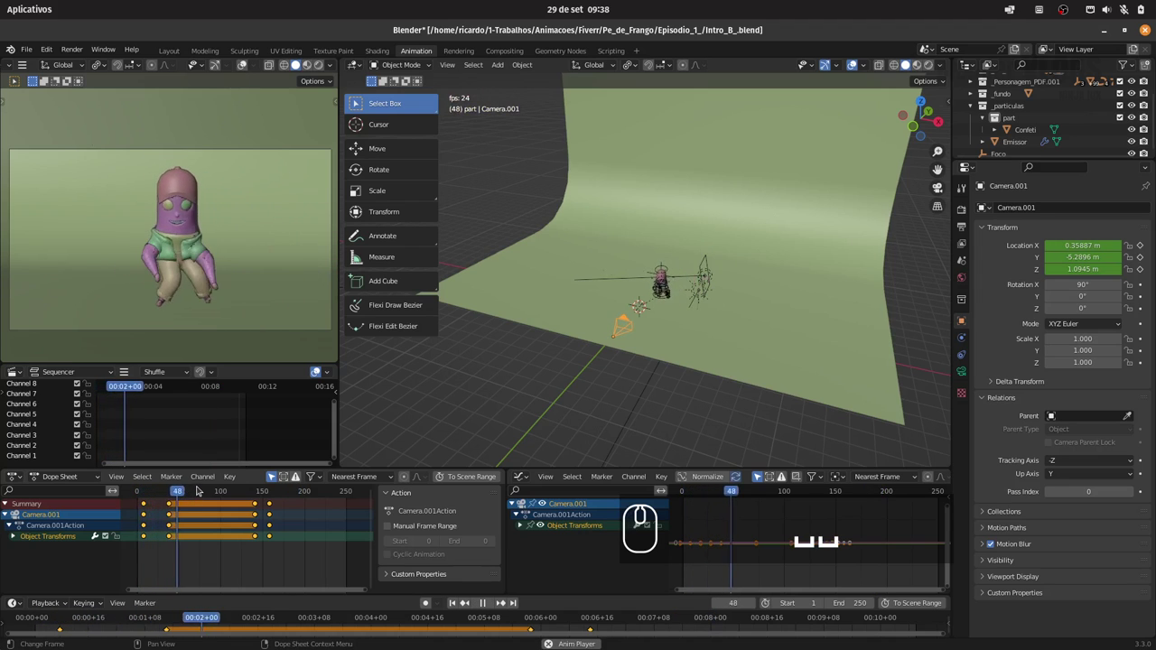
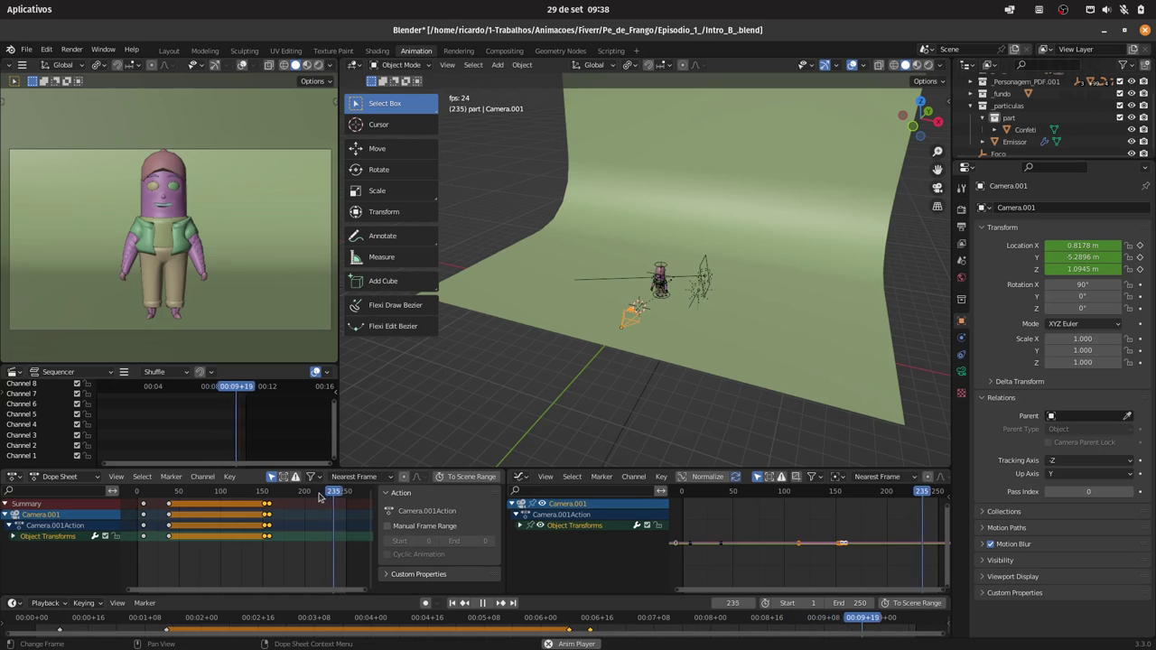
- Stop playback and save the blend file
{"action": "key", "text": "space"}
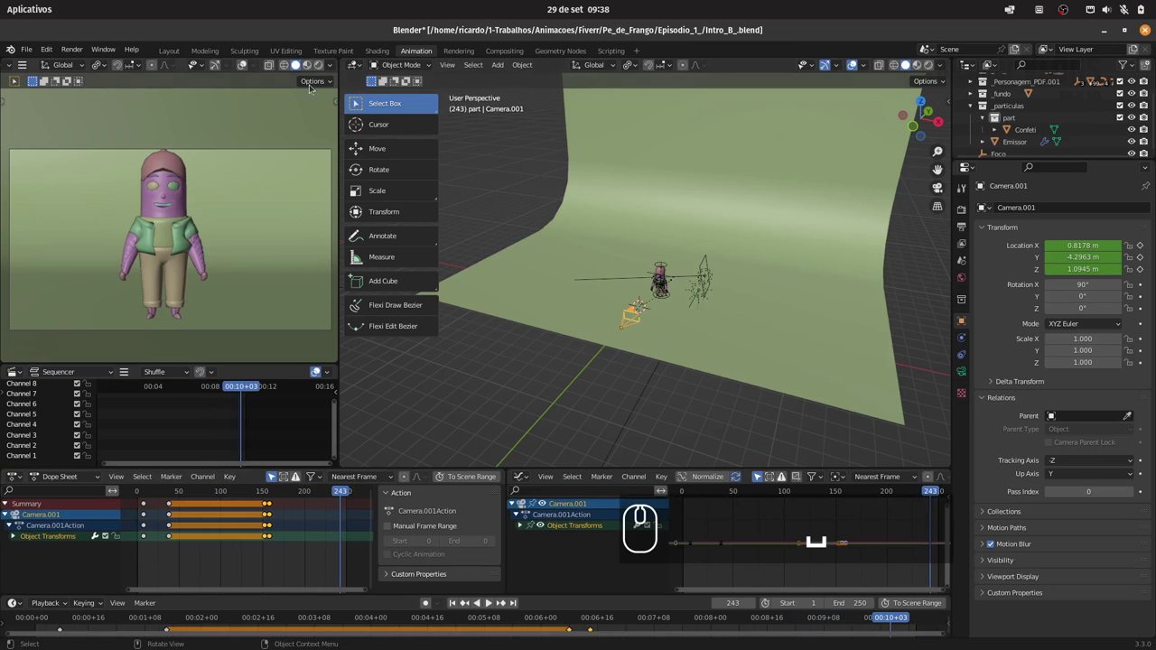
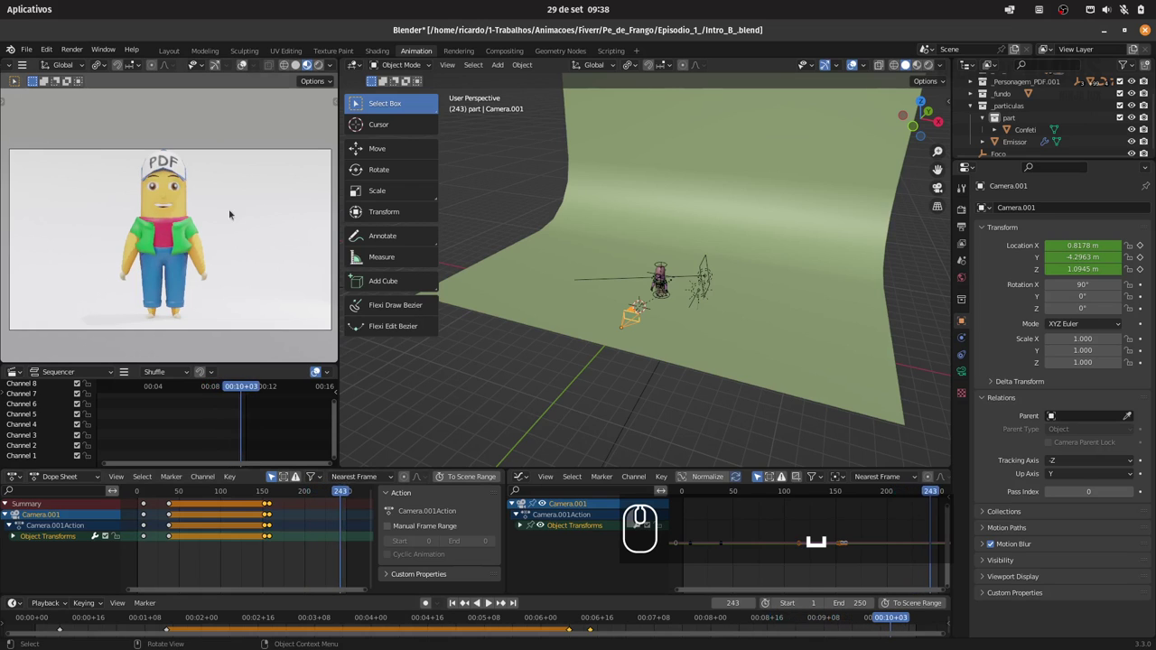
{"action": "key", "text": "ctrl+s"}
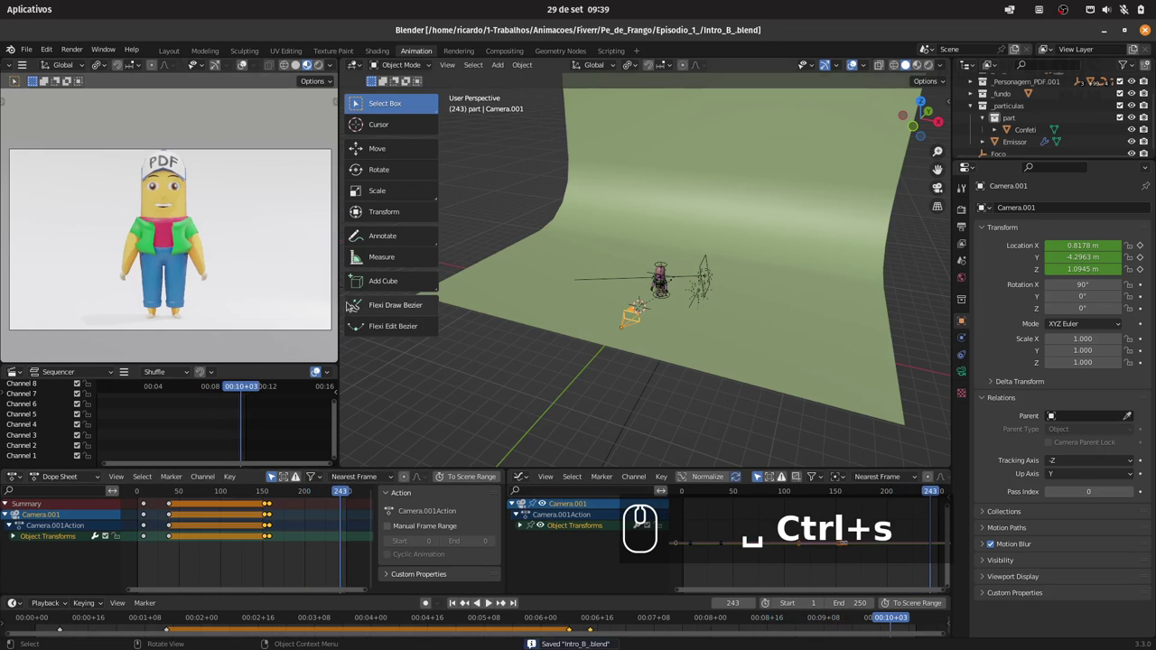
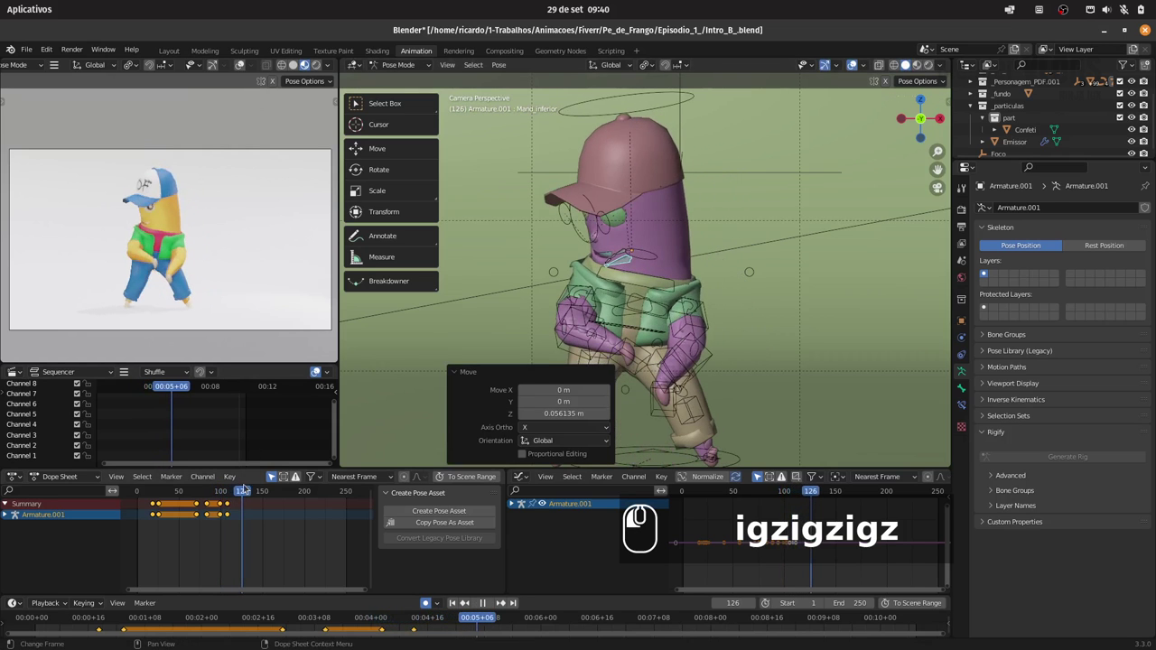
- Move hand-control bones along Z and keyframe the new character pose
{"action": "type", "text": "igzigzigz"}
{"action": "left_click_drag", "start_coordinate": [242, 490], "coordinate": [712, 268]}
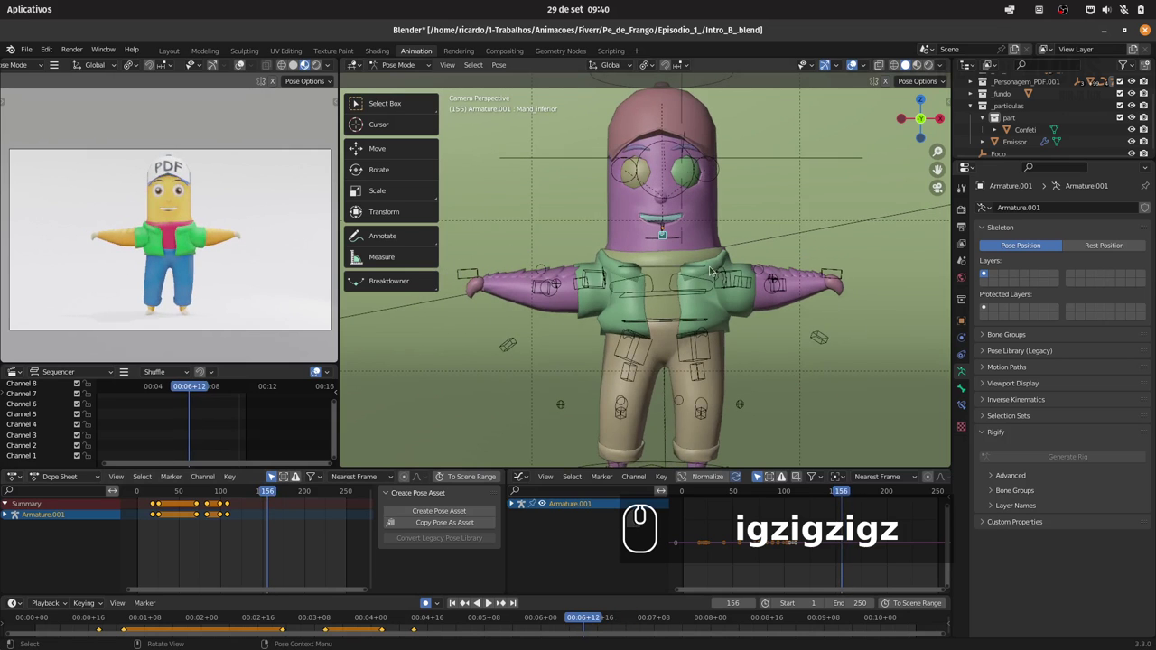
{"action": "type", "text": "i"}
{"action": "left_click_drag", "start_coordinate": [713, 268], "coordinate": [275, 489]}
{"action": "left_click_drag", "start_coordinate": [274, 490], "coordinate": [701, 256]}
{"action": "type", "text": "gz"}
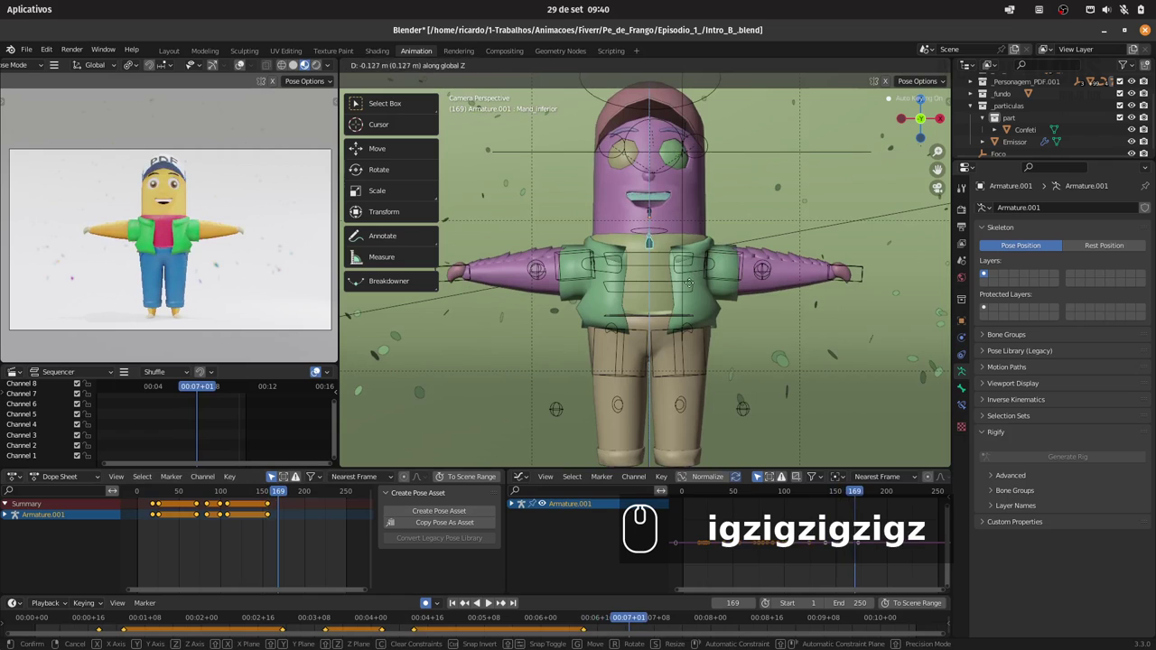
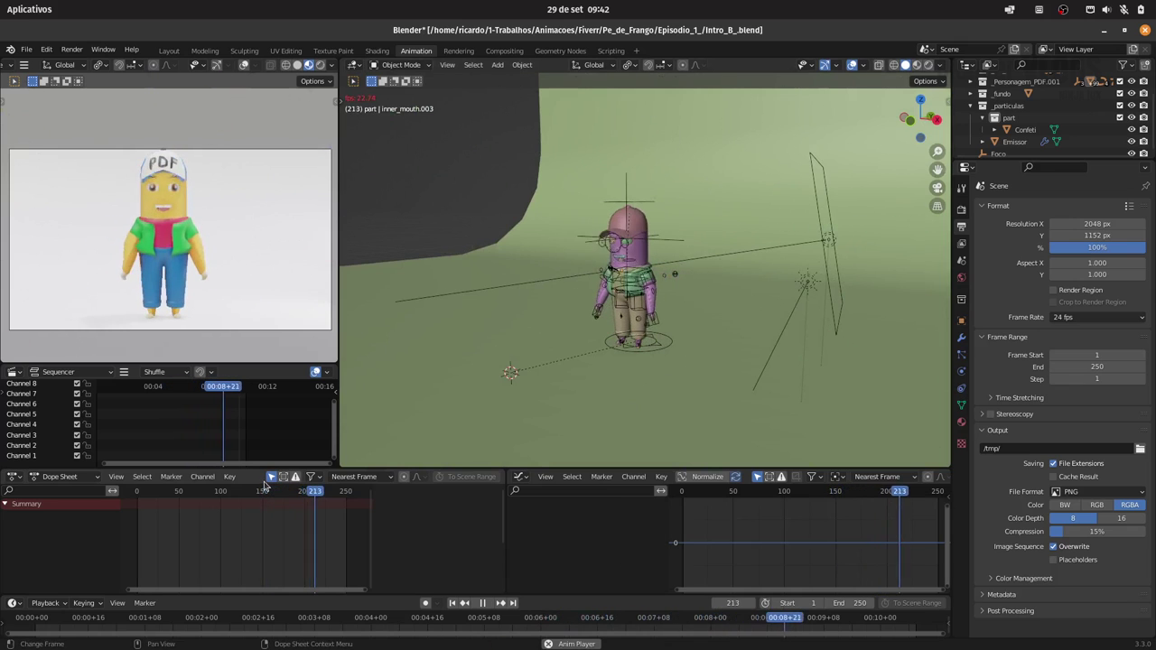
- Save the file and review the Cycles CPU render engine settings
{"action": "key", "text": "space"}
{"action": "key", "text": "ctrl+s"}
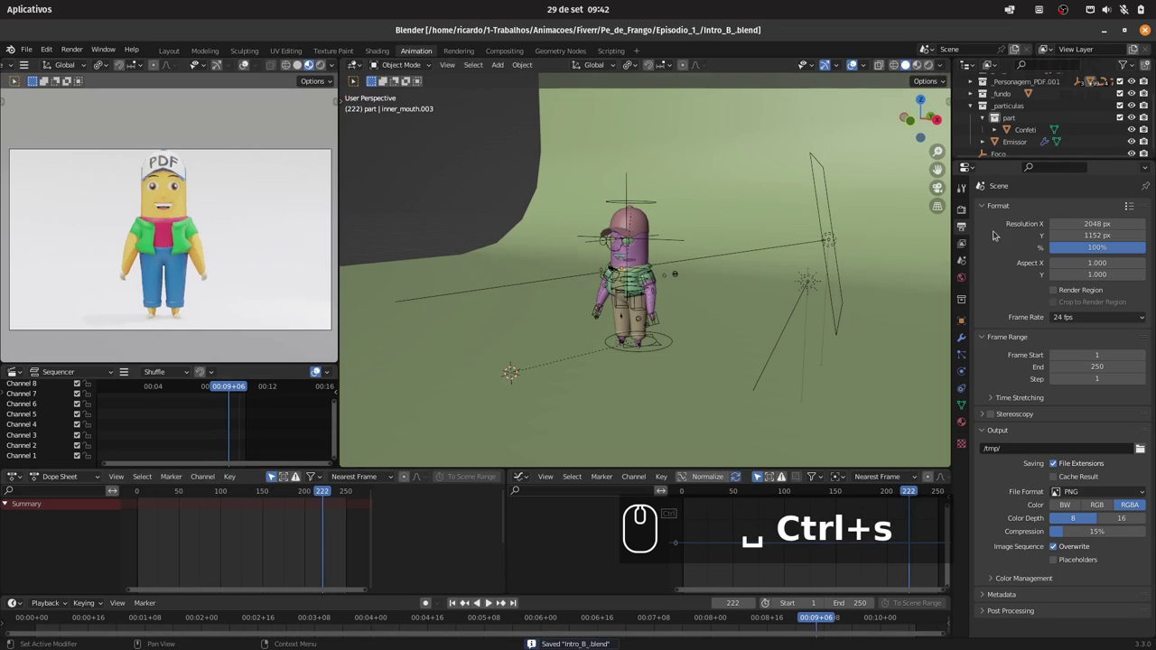
{"action": "left_click_drag", "start_coordinate": [989, 430], "coordinate": [986, 235]}
{"action": "left_click_drag", "start_coordinate": [961, 213], "coordinate": [1031, 428]}
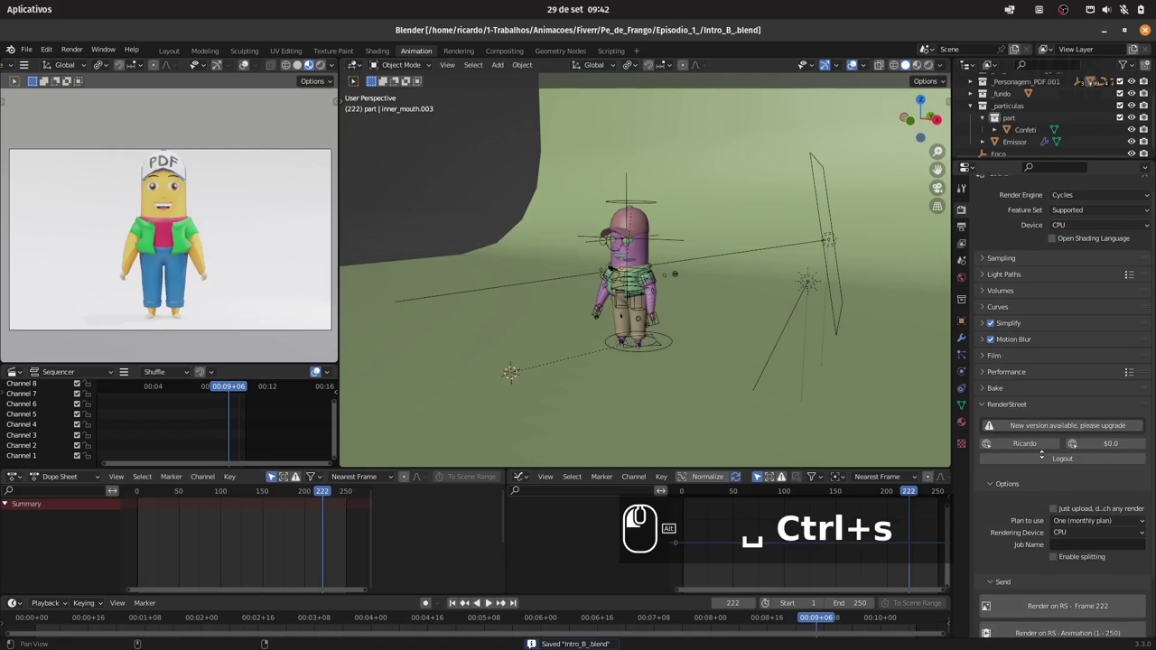